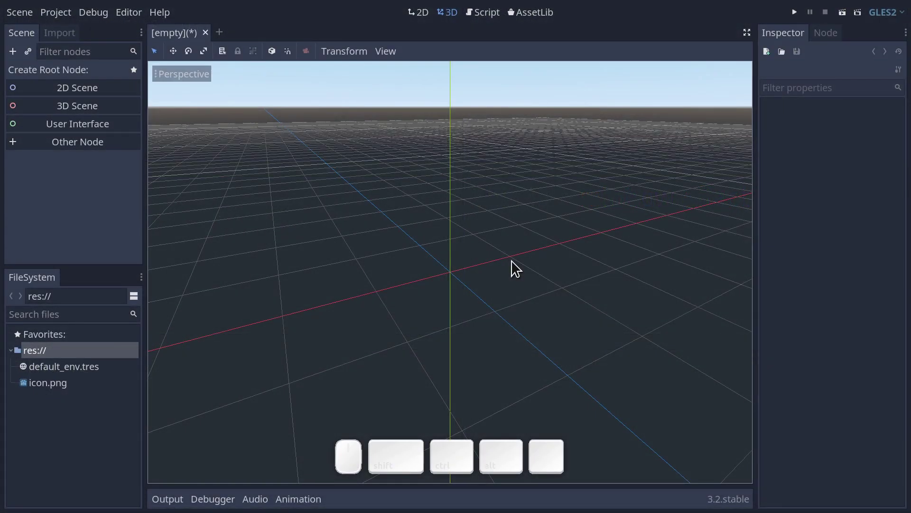
Start a 2D user-interface scene with a Control node as its root
left_click(423, 22)
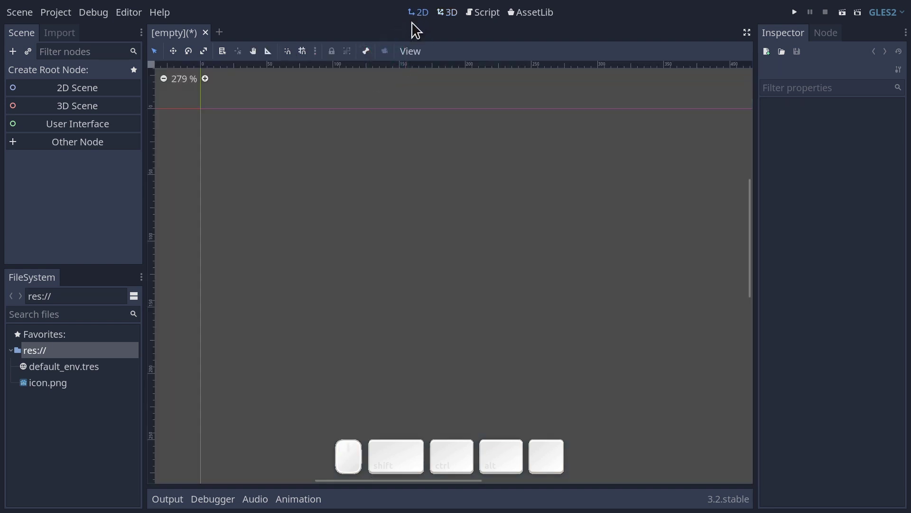
left_click(102, 129)
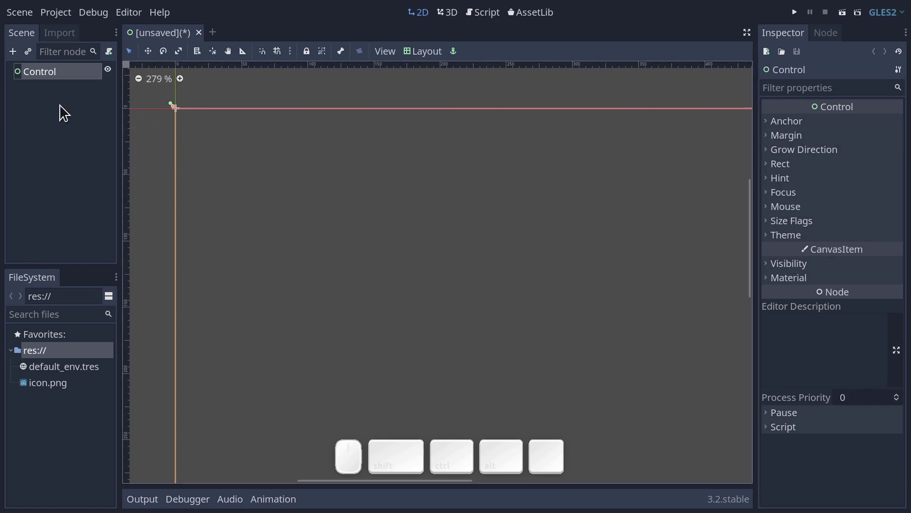
Add a RichTextLabel node as a child of the Control root
left_click(17, 60)
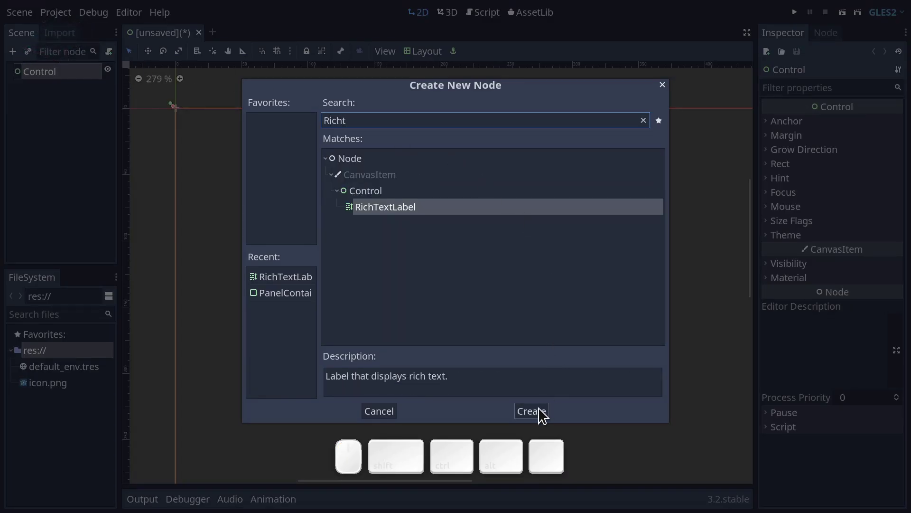
left_click(540, 413)
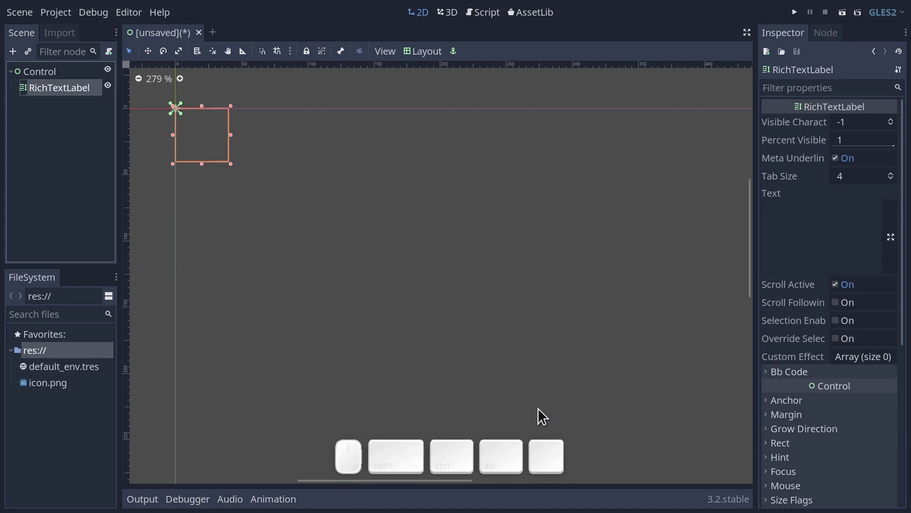
Enable BBCode on the RichTextLabel and enter its sentence in the Bb Code Text field
left_click(775, 378)
left_click(842, 395)
left_click(822, 427)
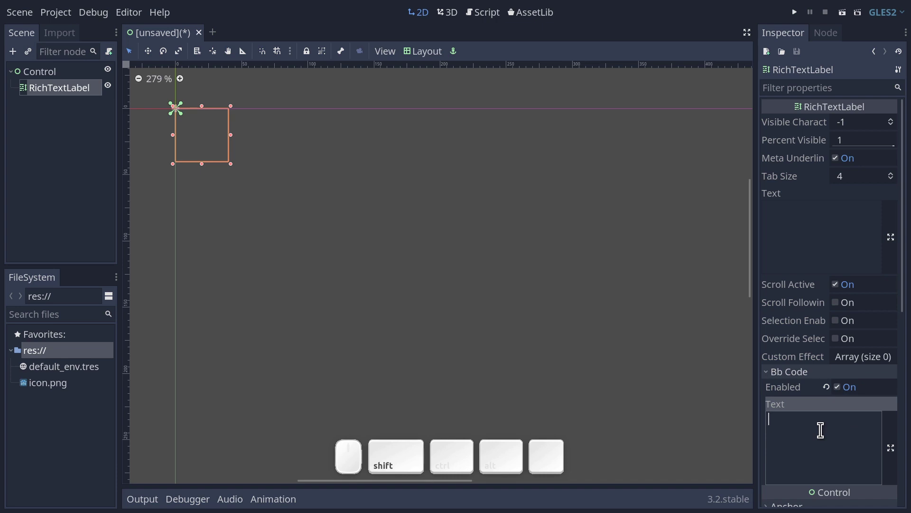
key("shift+space")
key("shift+space")
key("shift+space")
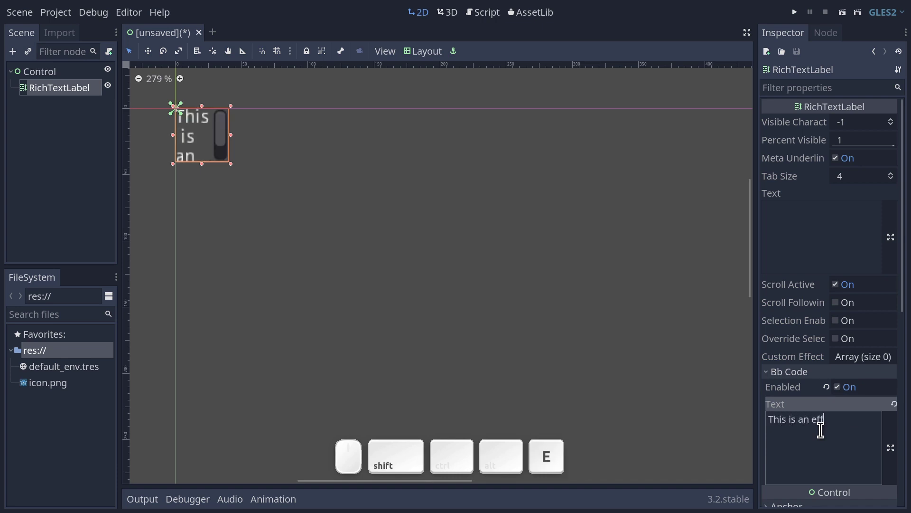
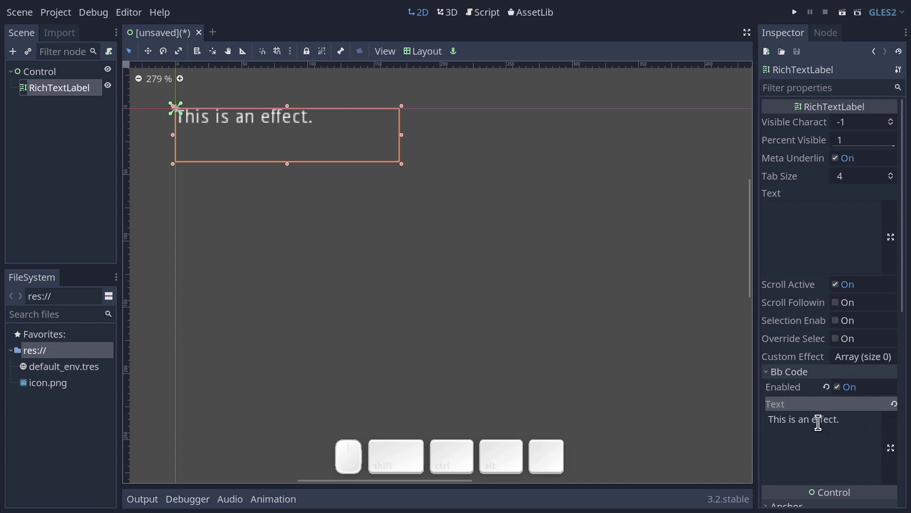
Reword the label text so it reads "This is a cool thing."
left_click(814, 419)
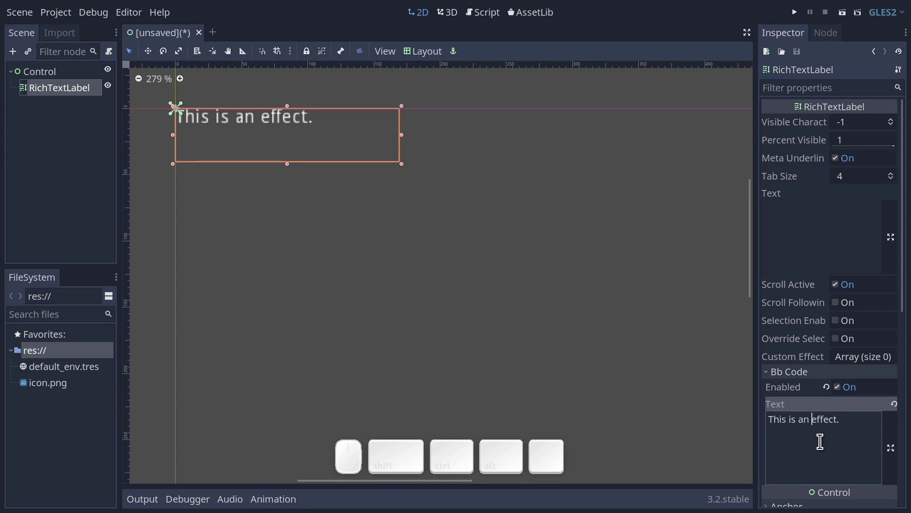
key("Delete")
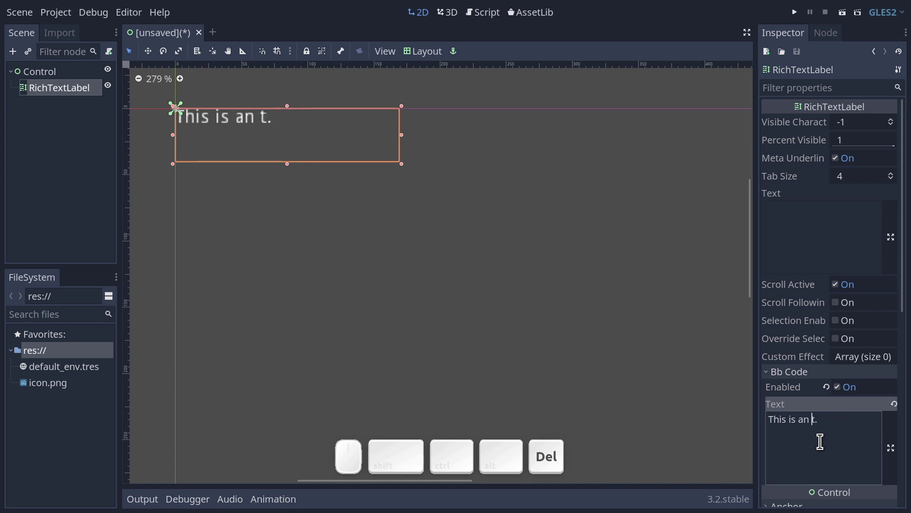
key("BackSpace")
key("space")
key("space")
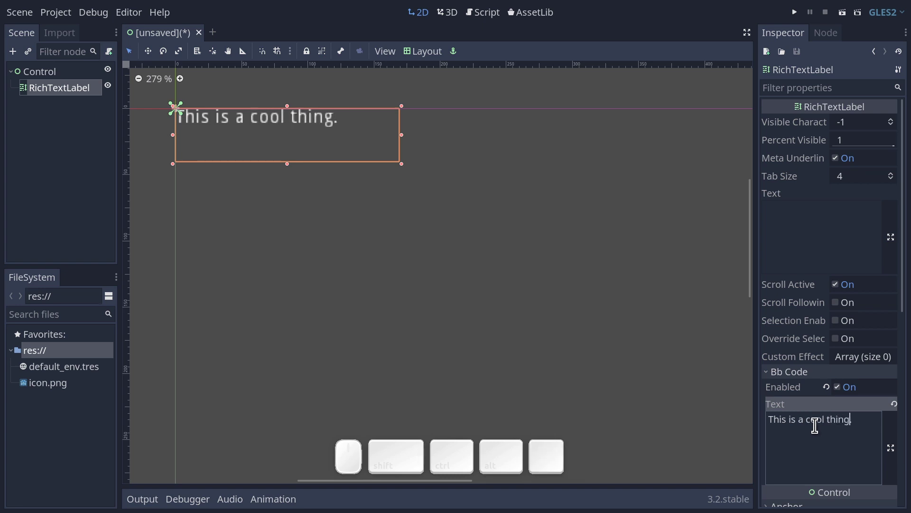
Wrap the word cool in [wave] and [/wave] BBCode tags
left_click(807, 420)
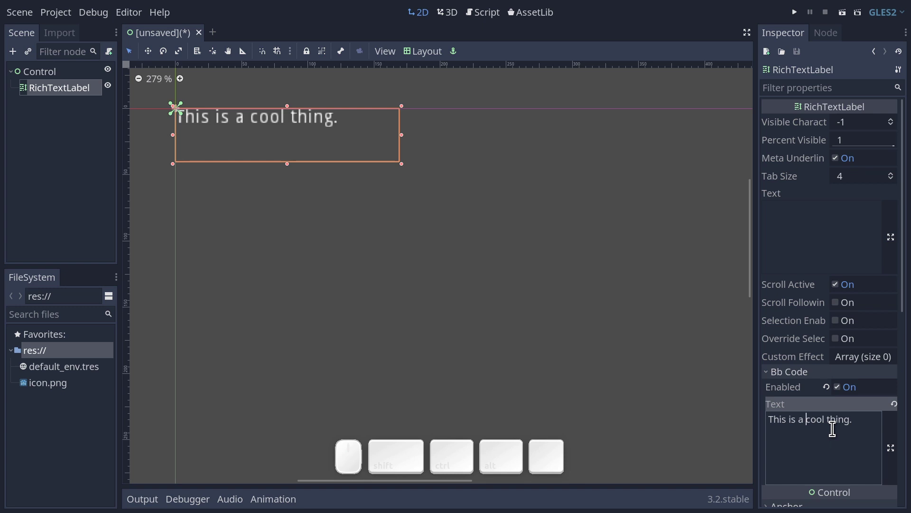
key("[")
key("]")
key("Left")
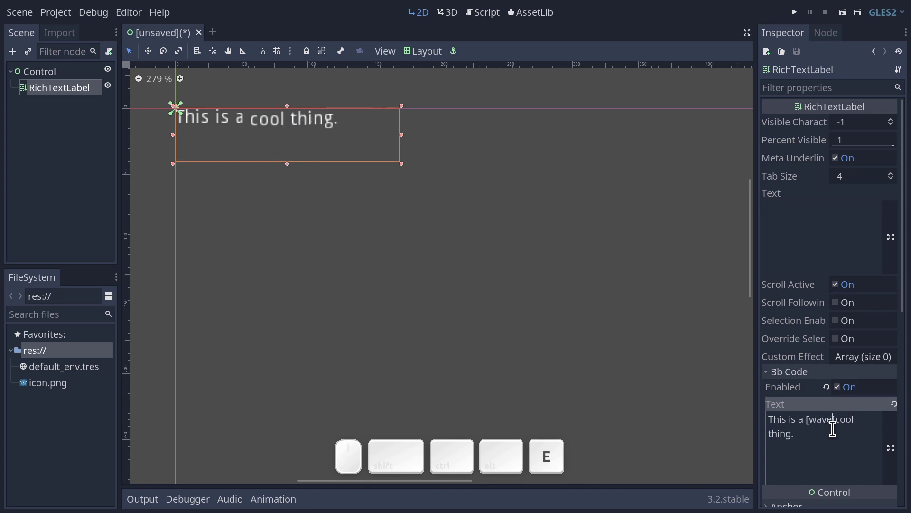
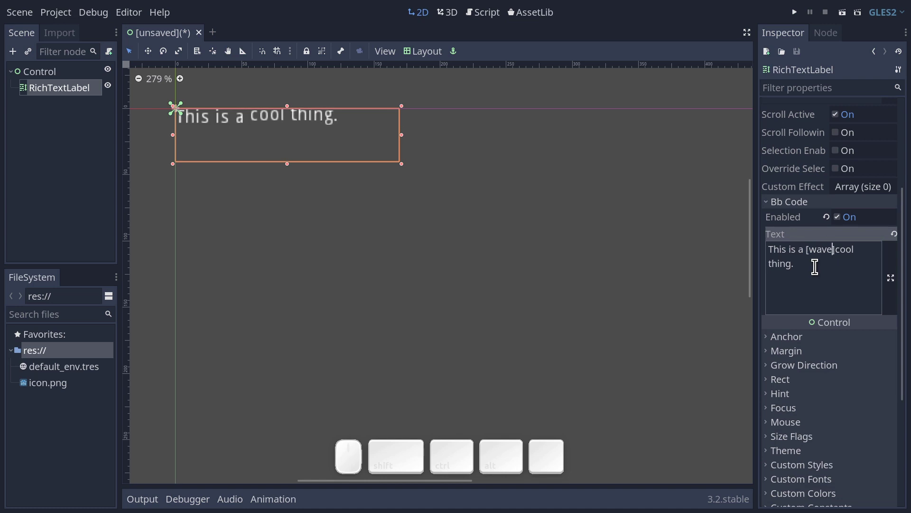
left_click(861, 248)
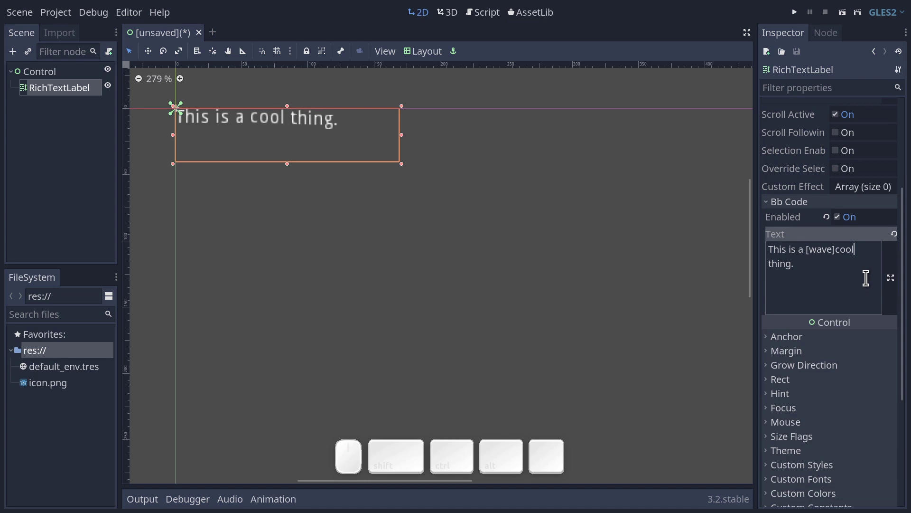
key("[")
key("]")
key("BackSpace")
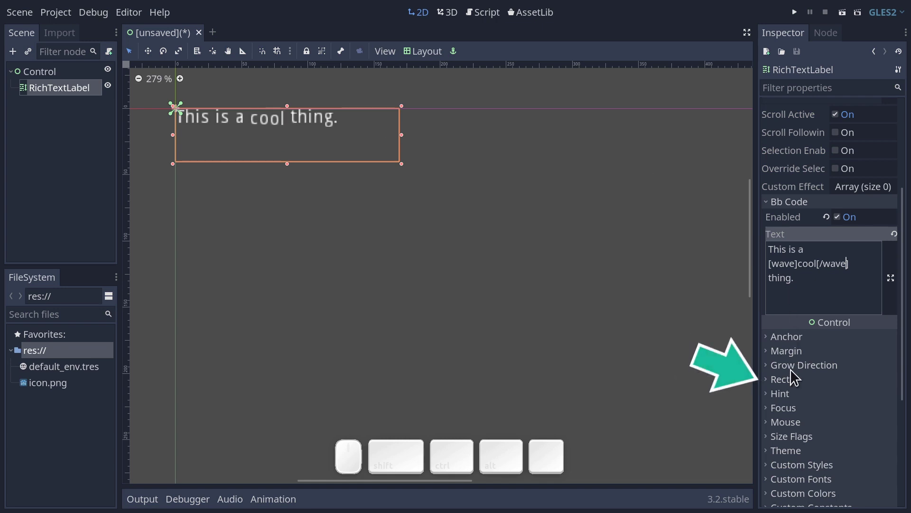
Untick Clip Content under Rect so the waving word is no longer cut off
left_click(792, 385)
scroll("down", 3)
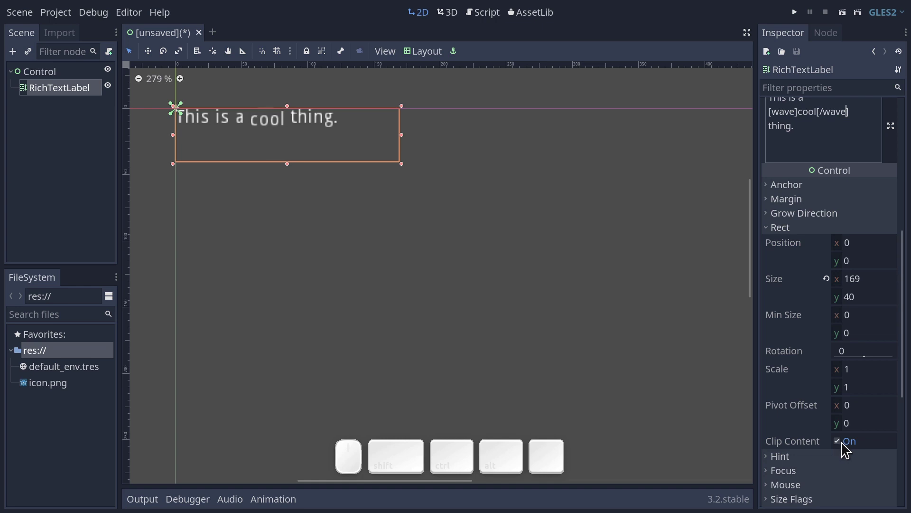
left_click(846, 449)
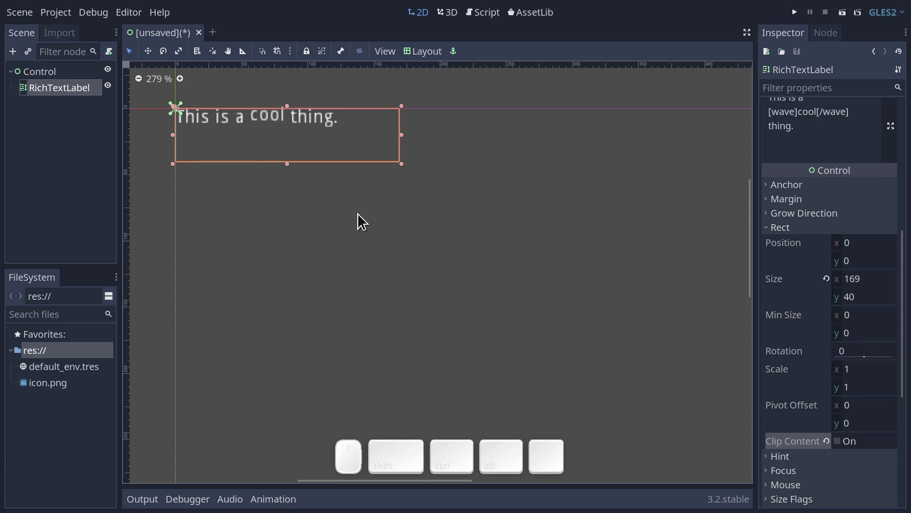
left_click_drag(902, 319, 852, 280)
left_click(797, 236)
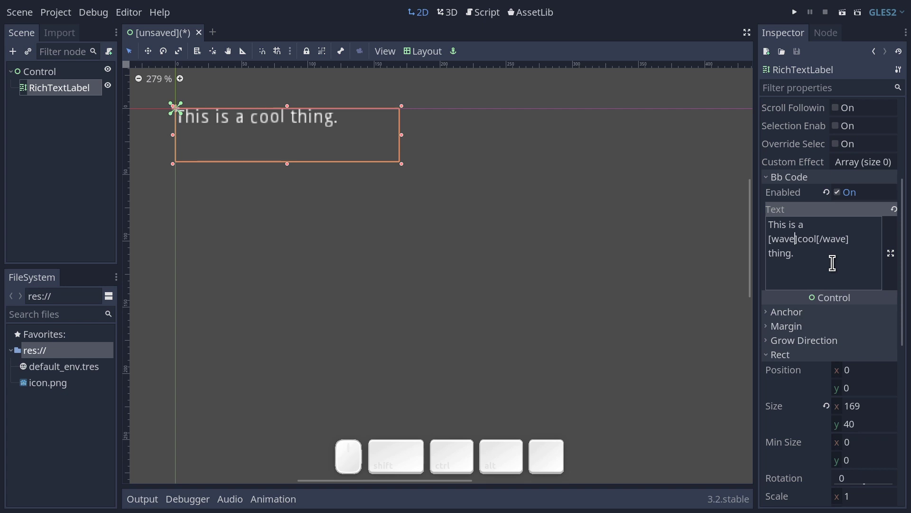
Change the opening tag to [wave amp=100 freq=10] for a larger, slower wave
key("space")
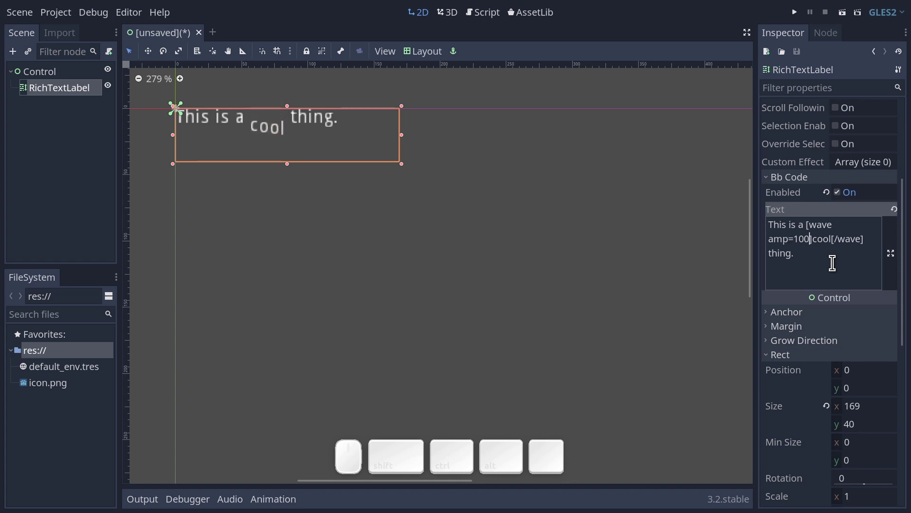
key("space")
key("f")
key("=")
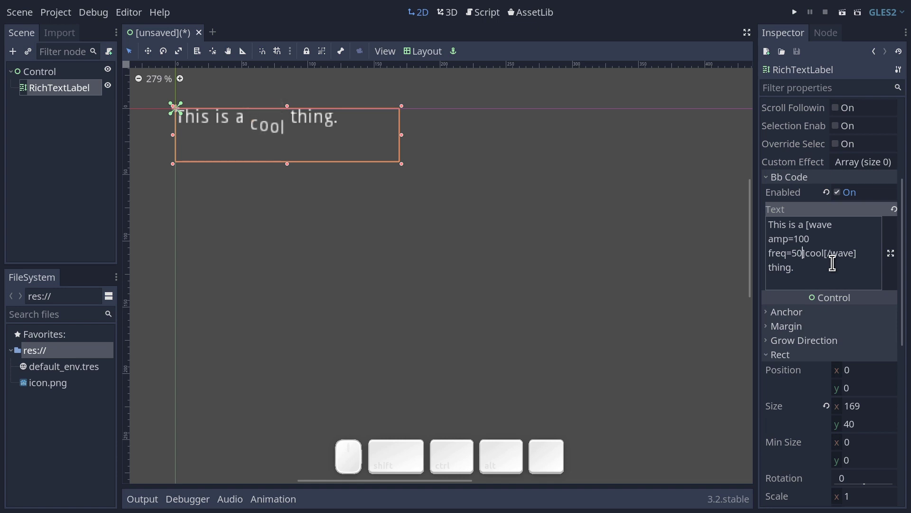
key("BackSpace")
key("1")
key("0")
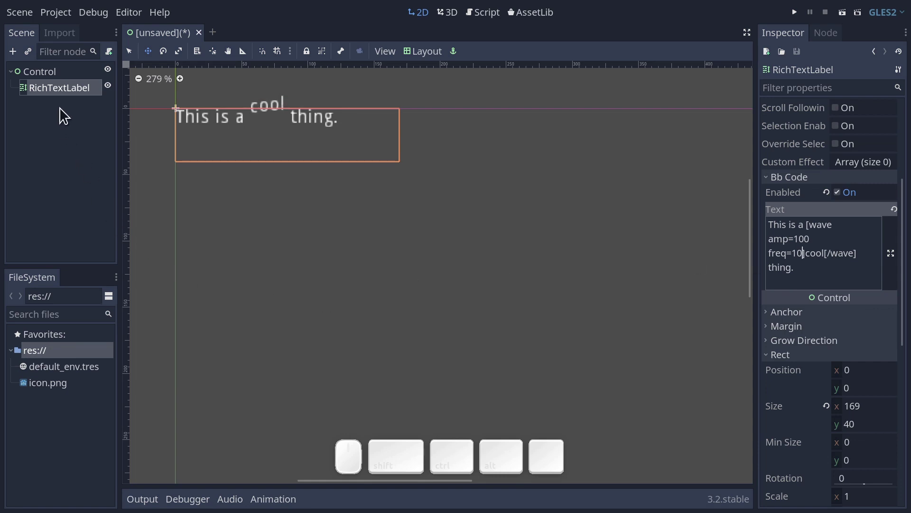
Duplicate the waving label as RichTextLabel2 and move the copy below the original
left_click(66, 99)
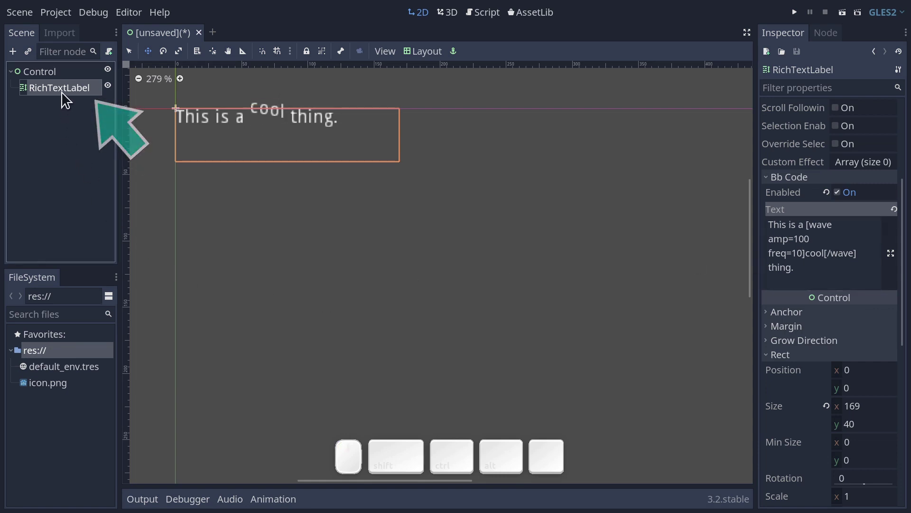
key("ctrl+d")
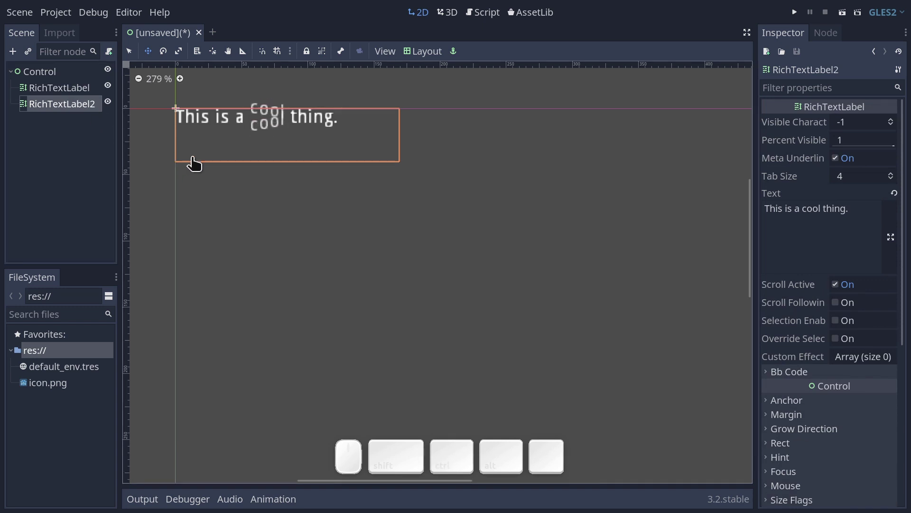
key("w")
left_click_drag(301, 157, 298, 220)
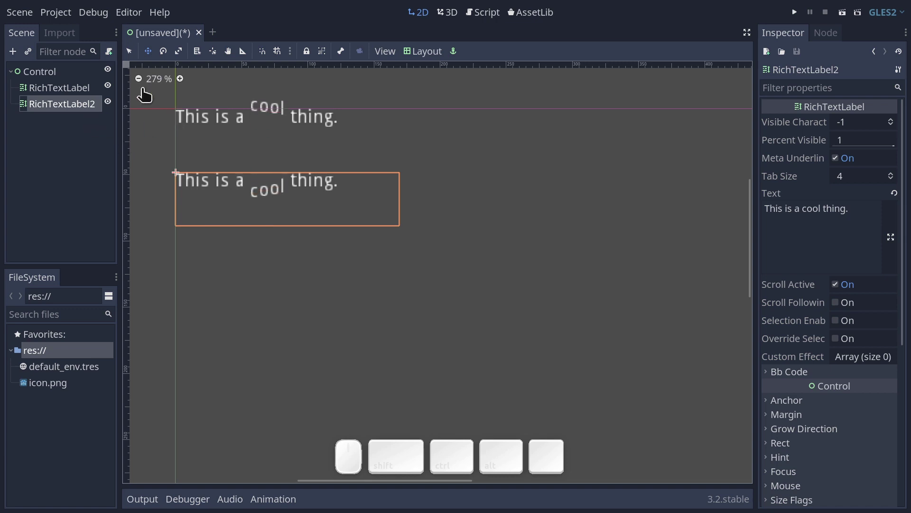
left_click(797, 378)
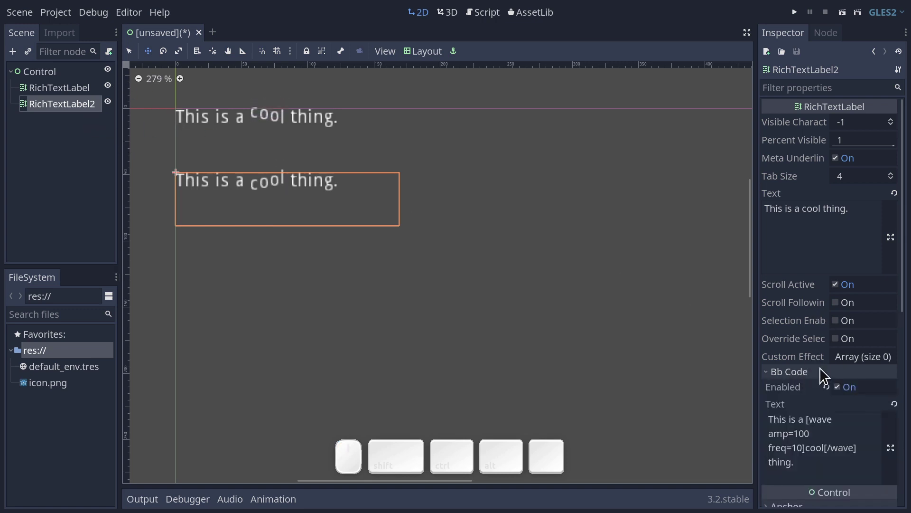
scroll("down", 3)
scroll("down", 3)
Replace the second label's wave tags with [tornado]cool[/tornado]
left_click(819, 319)
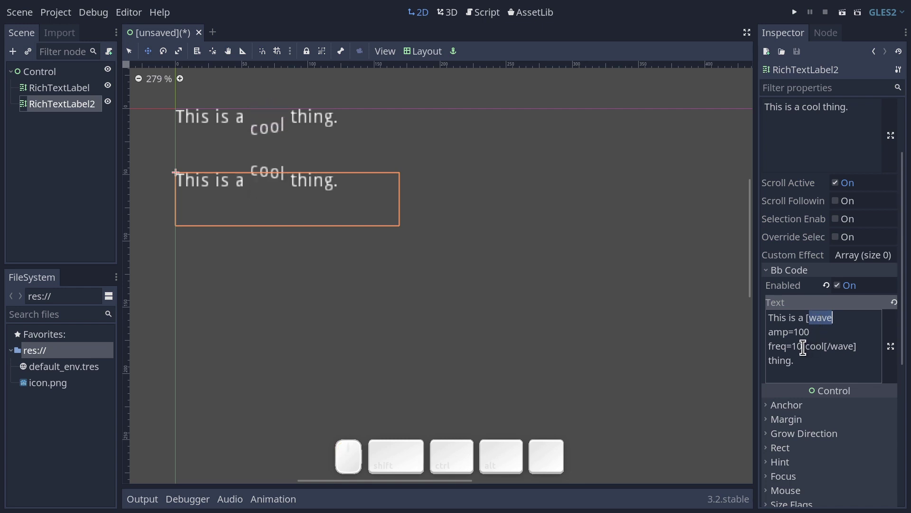
left_click_drag(804, 345, 822, 337)
key("BackSpace")
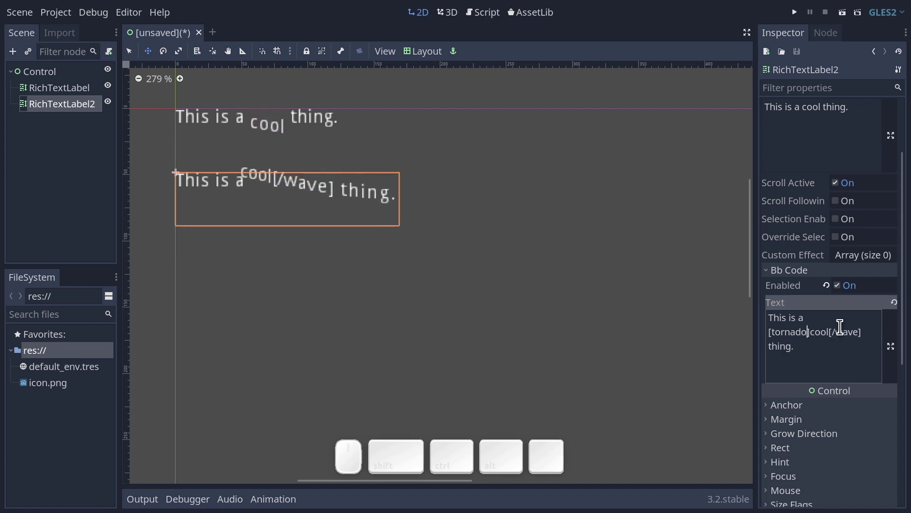
left_click(843, 328)
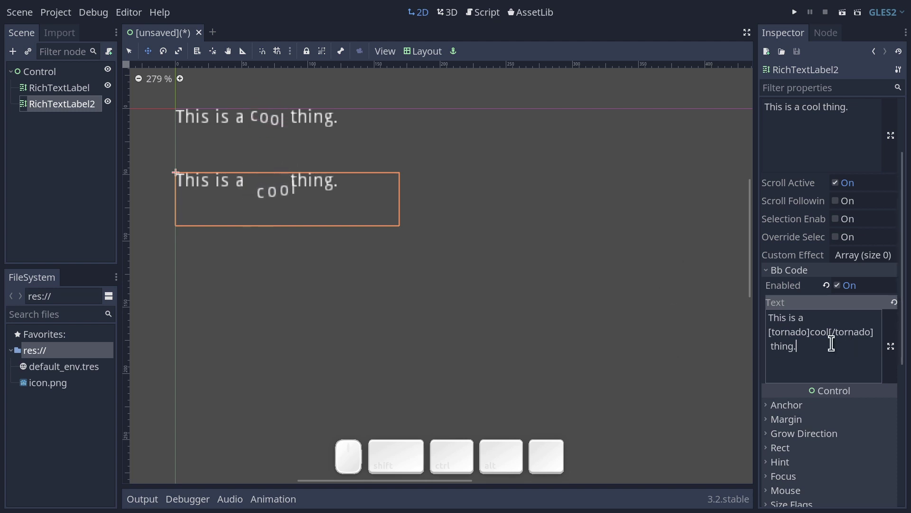
Give the tornado tag radius=15 and freq=5 so cool swirls gently
left_click(808, 330)
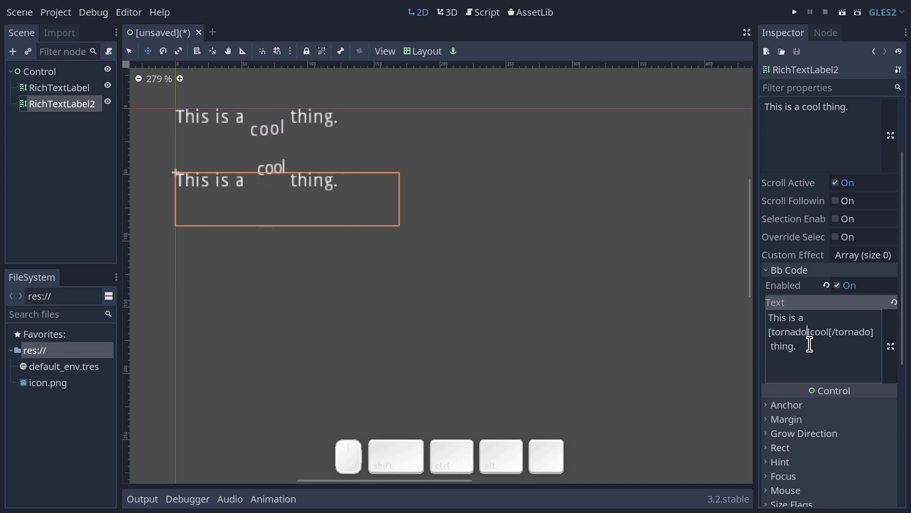
key("space")
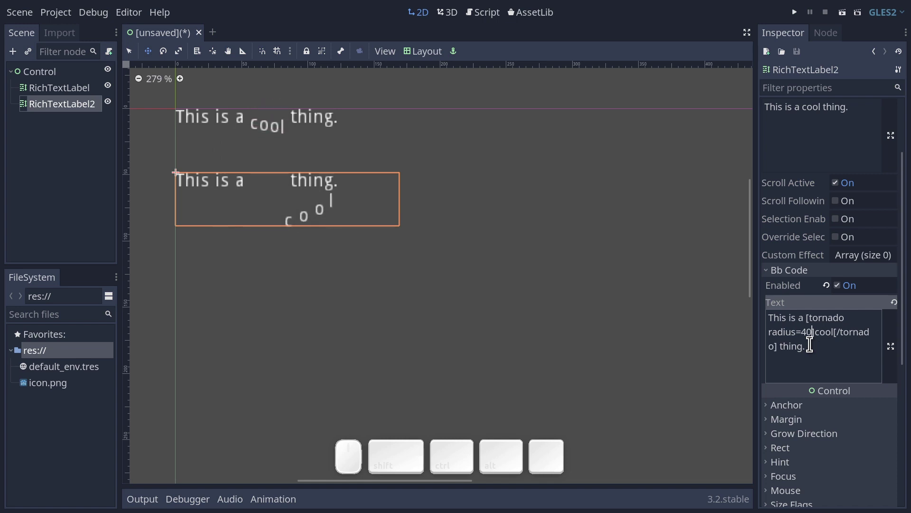
key("BackSpace")
key("5")
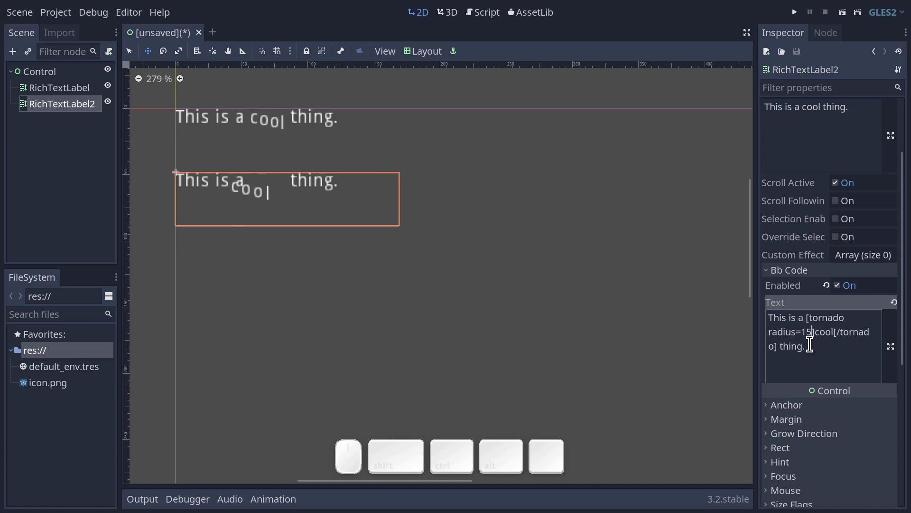
key("space")
key("e")
key("=")
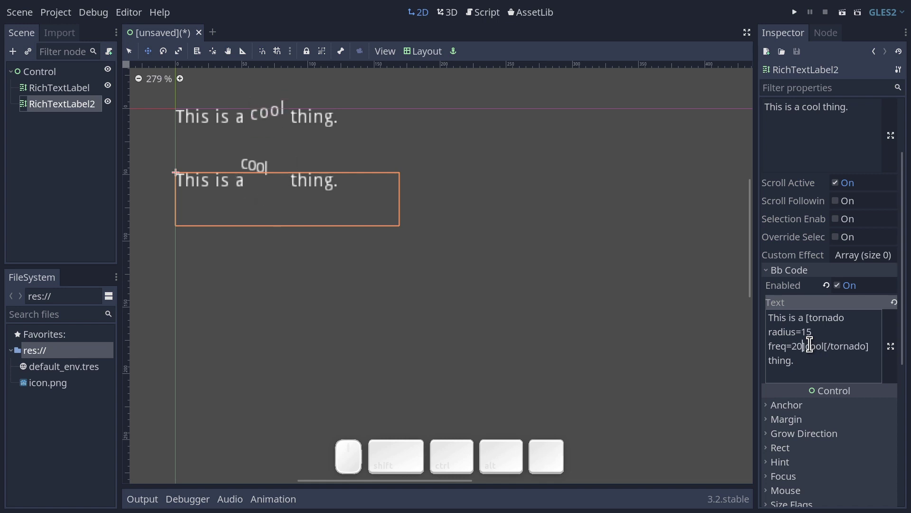
key("BackSpace")
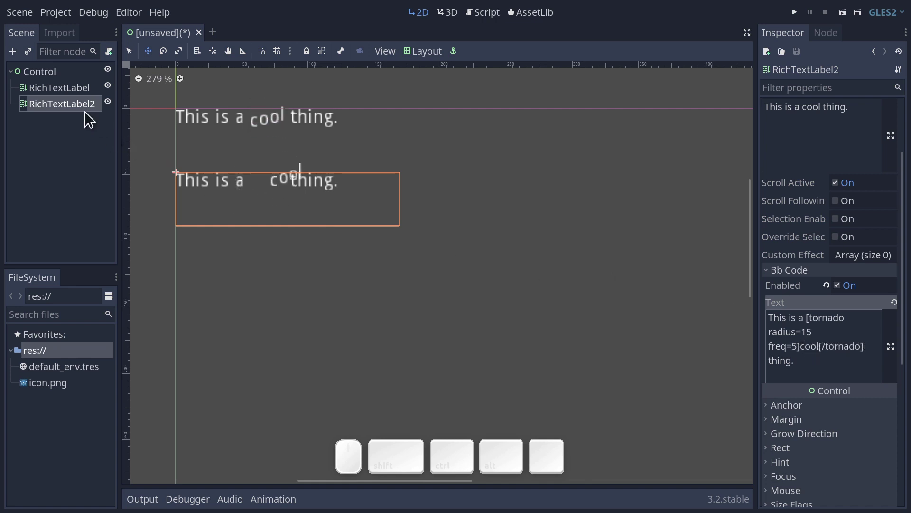
left_click(75, 114)
Duplicate the second label as RichTextLabel3 and place the copy below it
key("ctrl+d")
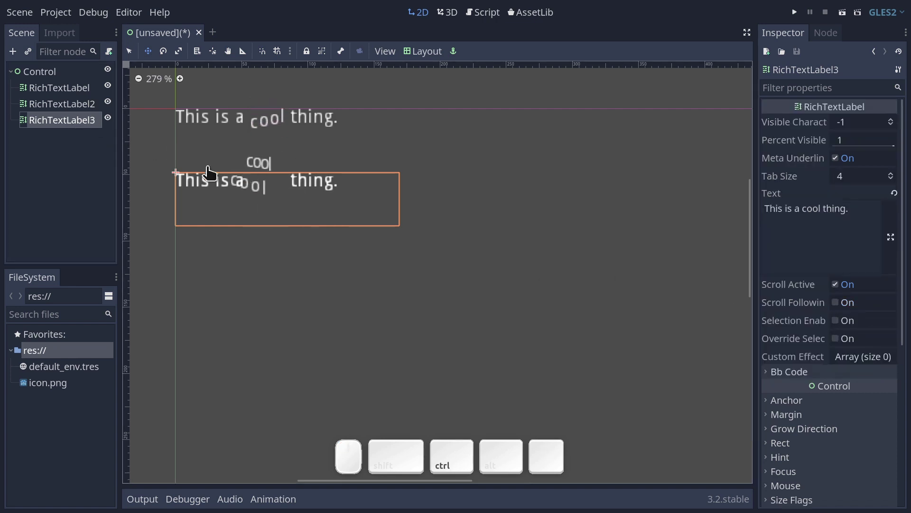
key("w")
left_click_drag(320, 201, 323, 261)
left_click(789, 380)
scroll("down", 3)
scroll("down", 3)
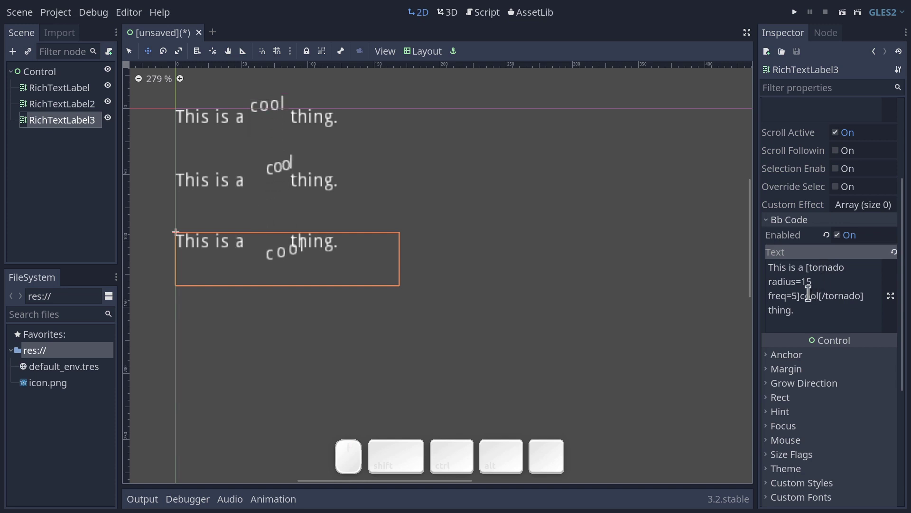
left_click_drag(798, 290, 820, 269)
Change the third label's effect to [shake rate=100 level=15]cool[/shake]
key("BackSpace")
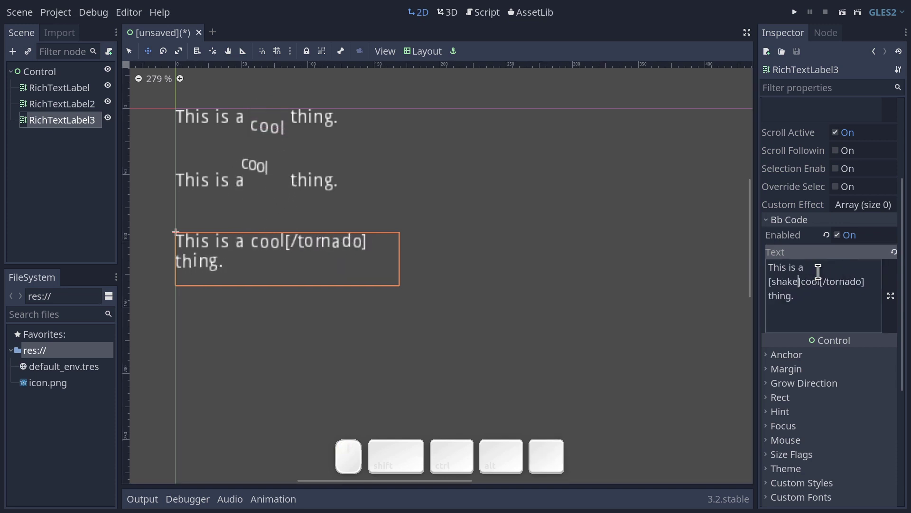
left_click(844, 279)
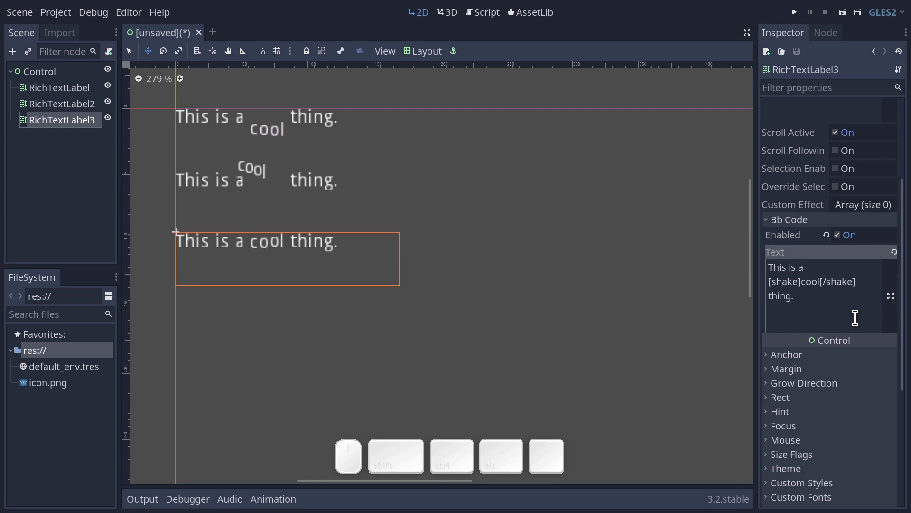
left_click(800, 279)
key("Left")
key("space")
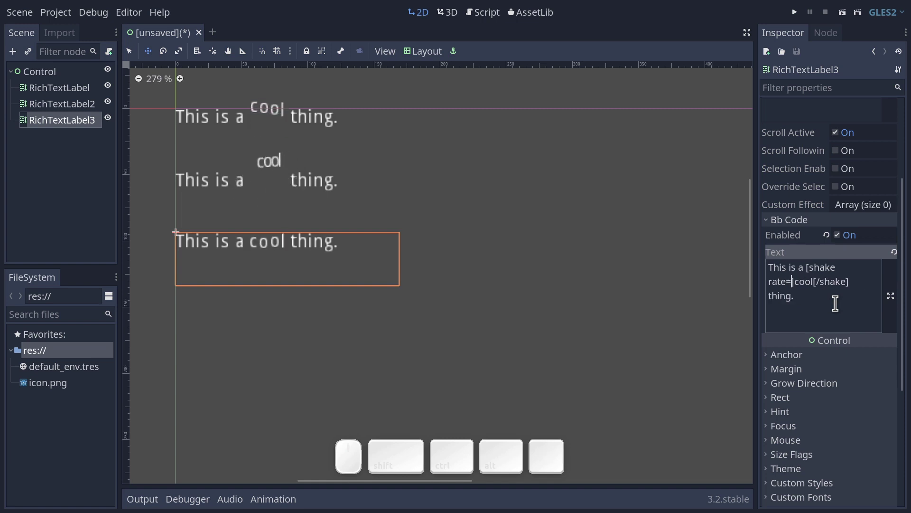
key("1")
key("0")
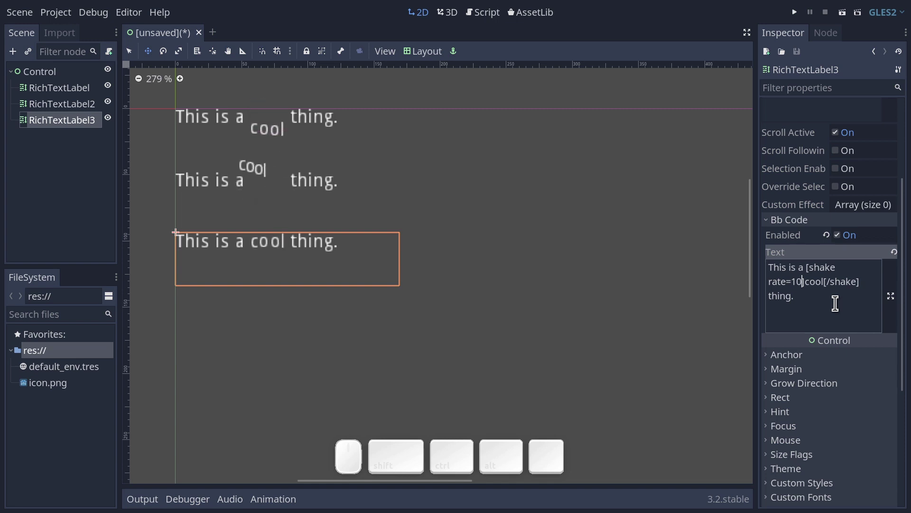
key("0")
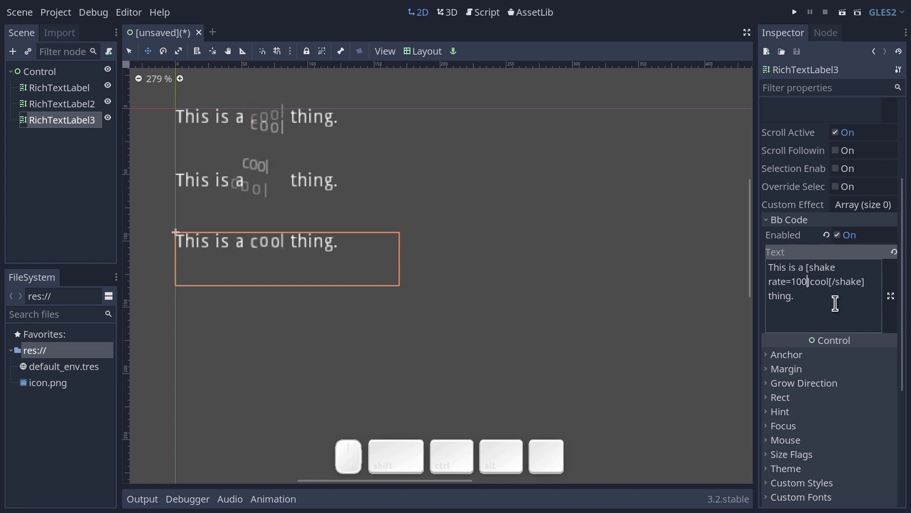
key("space")
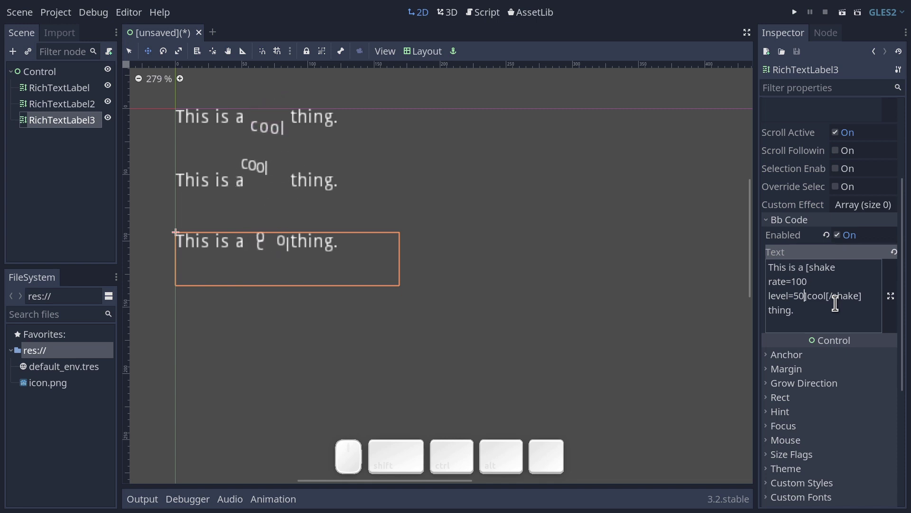
key("BackSpace")
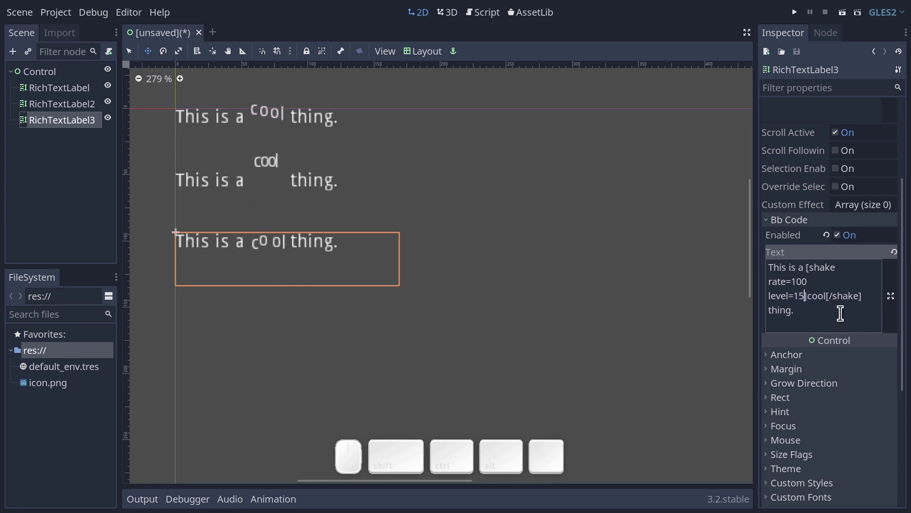
Duplicate the shaking label to the right of the first and start changing its tags to [fade]
left_click(73, 123)
key("ctrl+d")
key("w")
left_click_drag(276, 204, 499, 79)
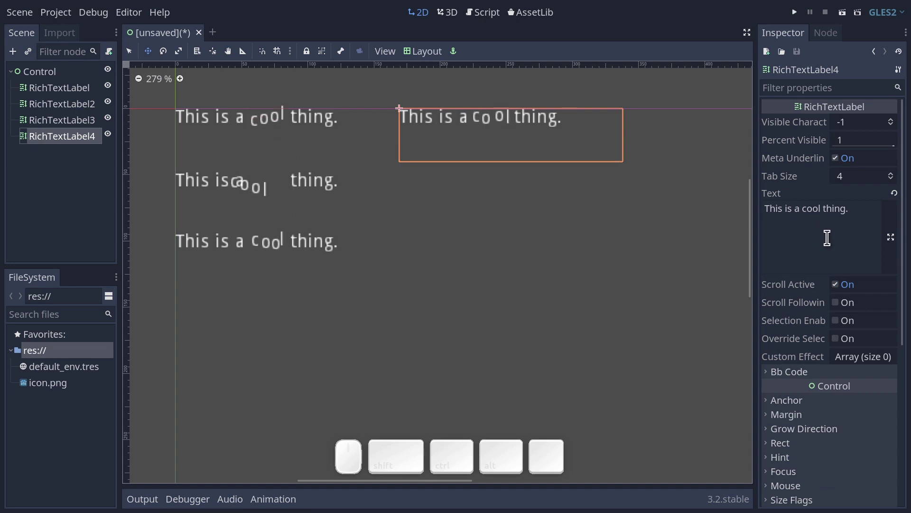
left_click(792, 380)
scroll("down", 3)
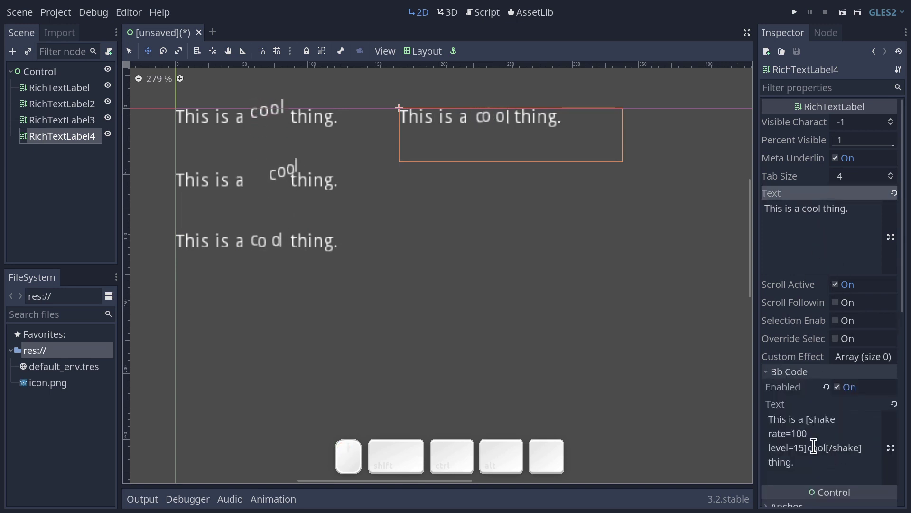
left_click_drag(804, 444, 842, 431)
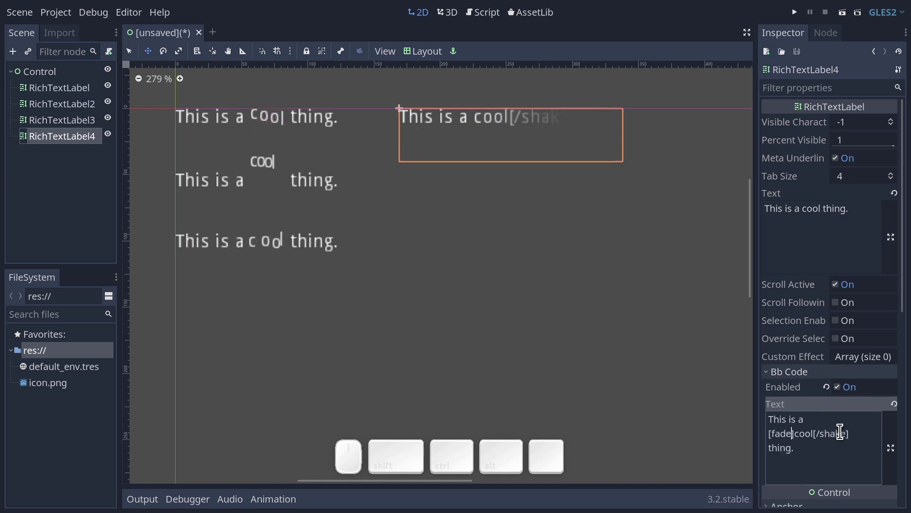
left_click(830, 430)
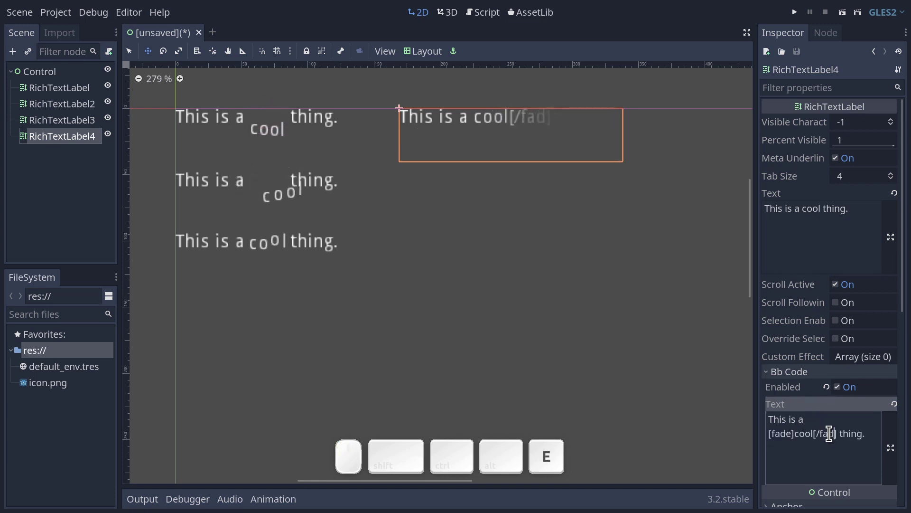
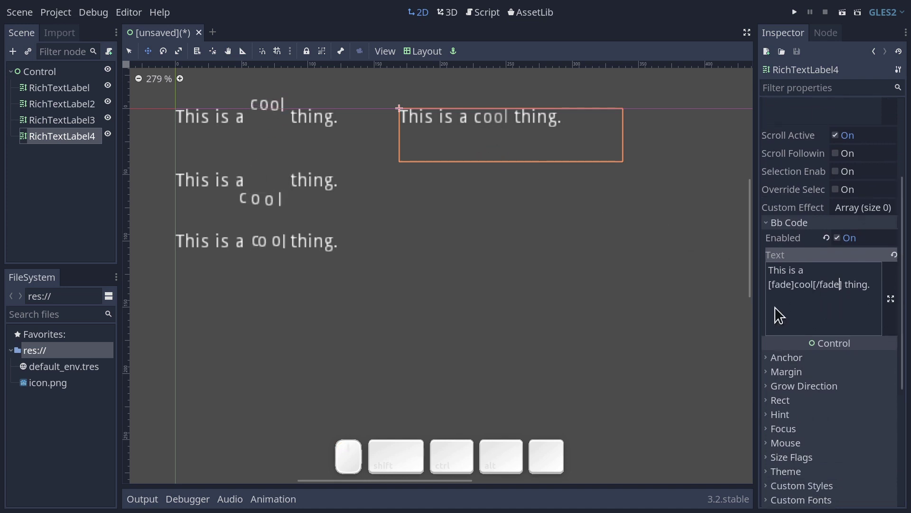
Give the fade tag on 'cool' a start of 0, after briefly trying 2
left_click(792, 284)
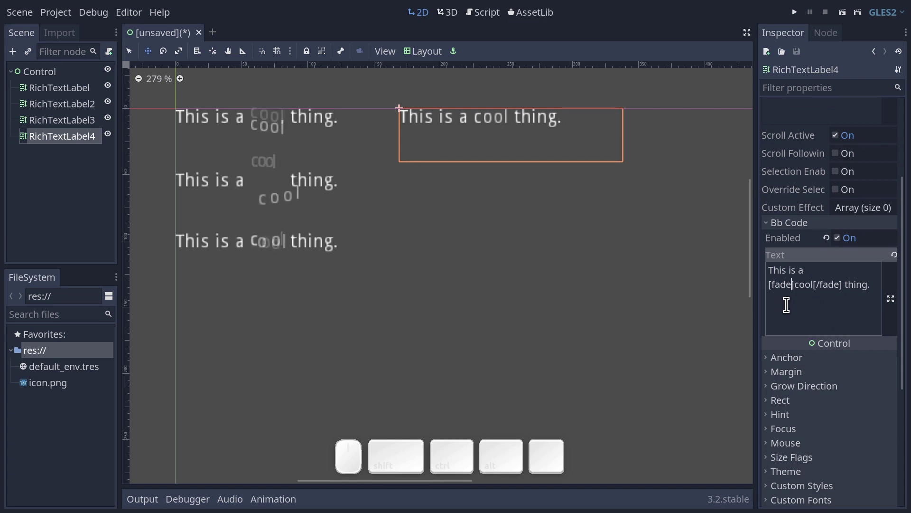
key("space")
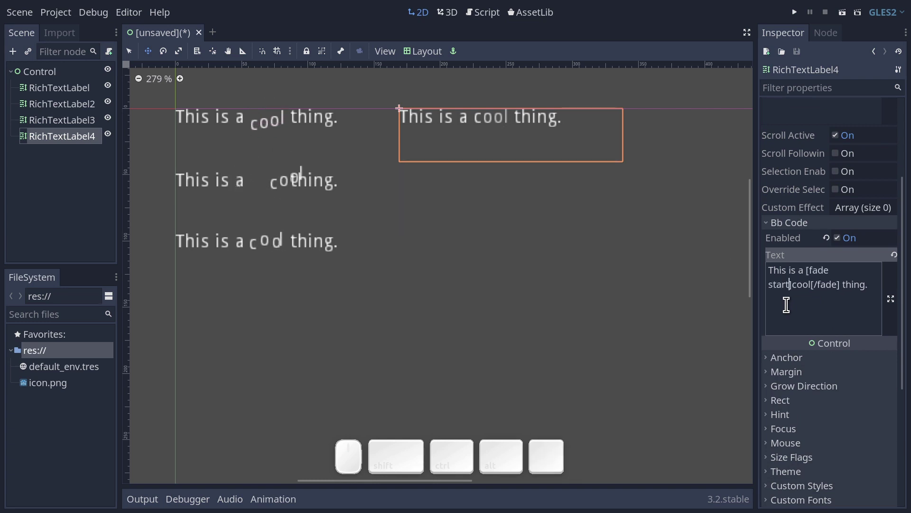
key("=")
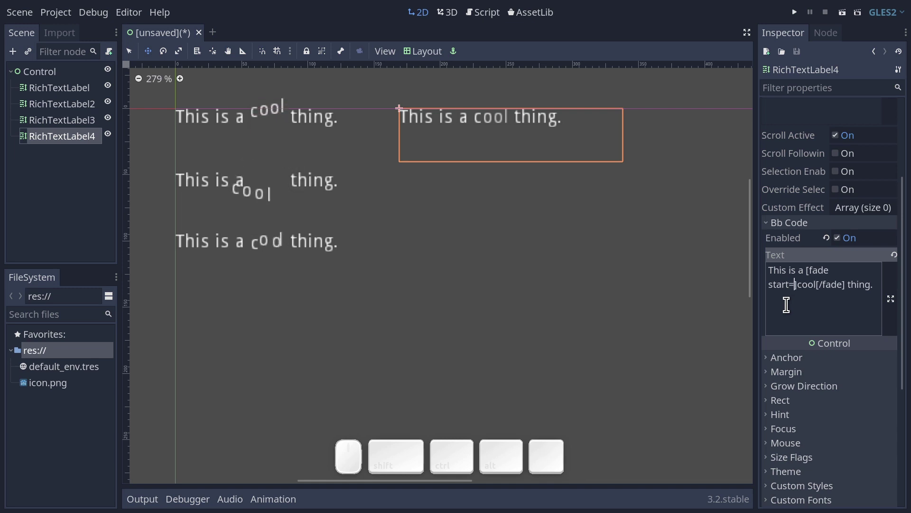
key("0")
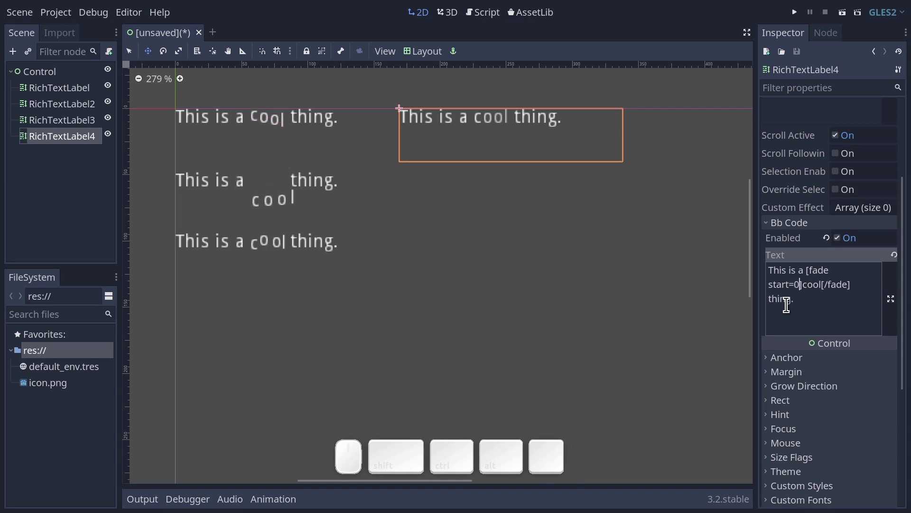
key("BackSpace")
key("2")
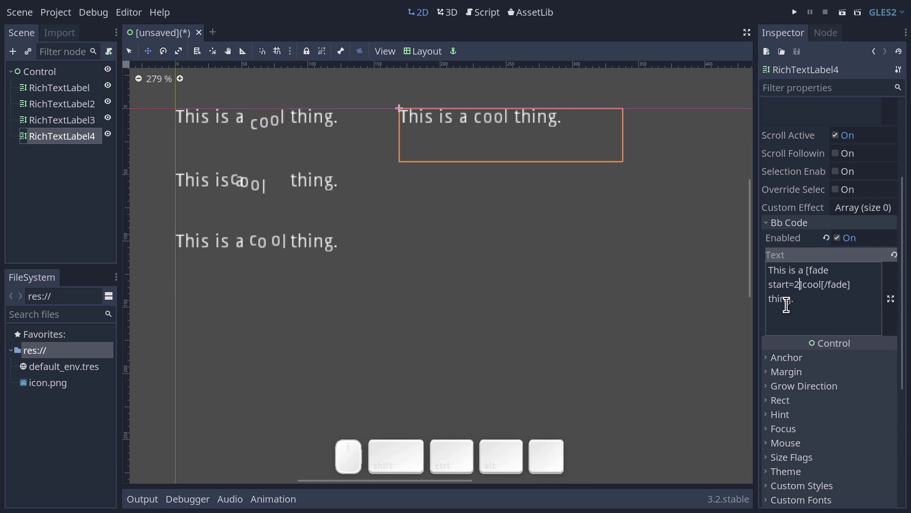
key("BackSpace")
key("0")
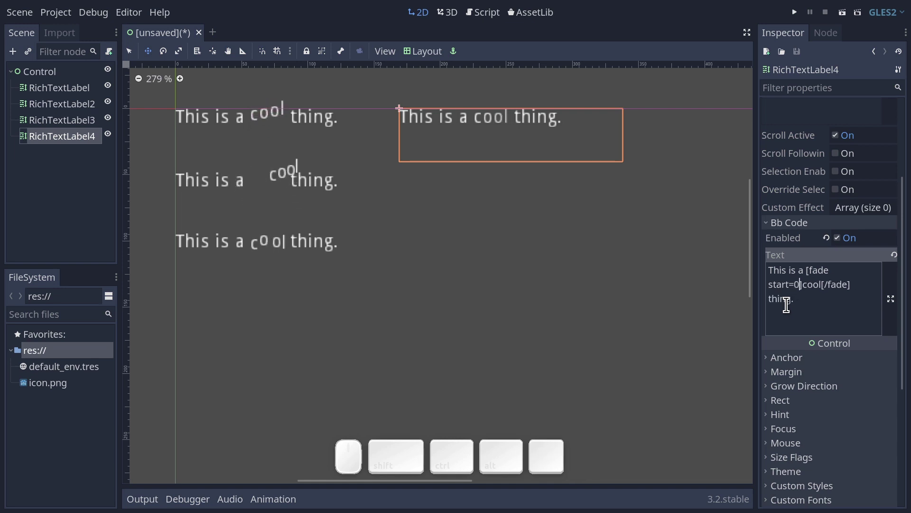
Add a fade length of 4, after briefly trying 2, giving [fade start=0 length=4]
key("space")
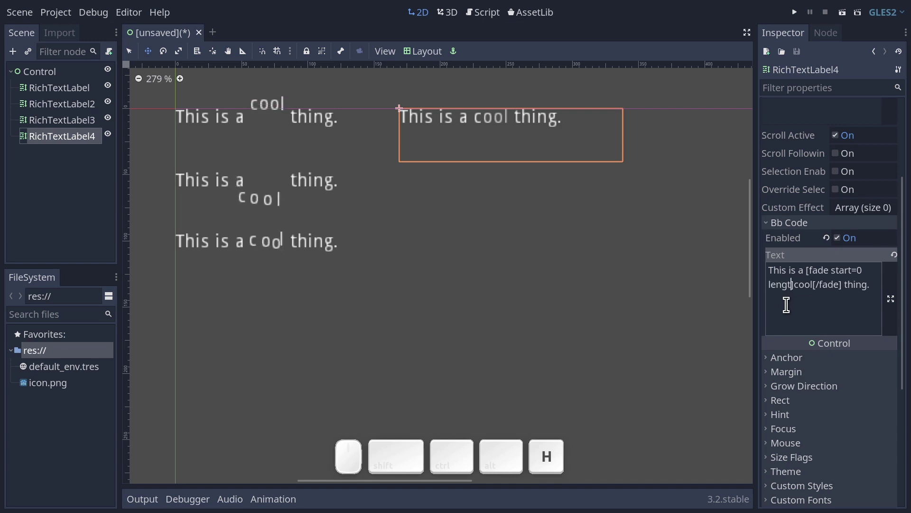
key("=")
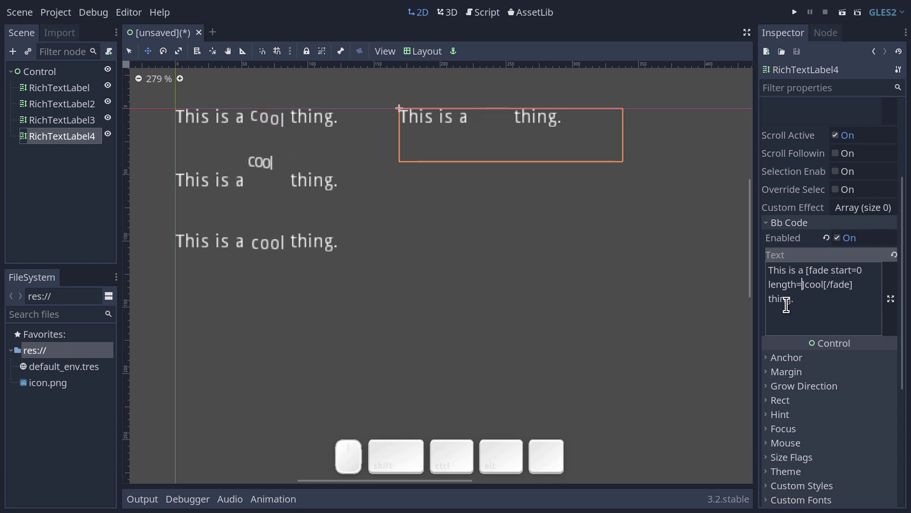
key("4")
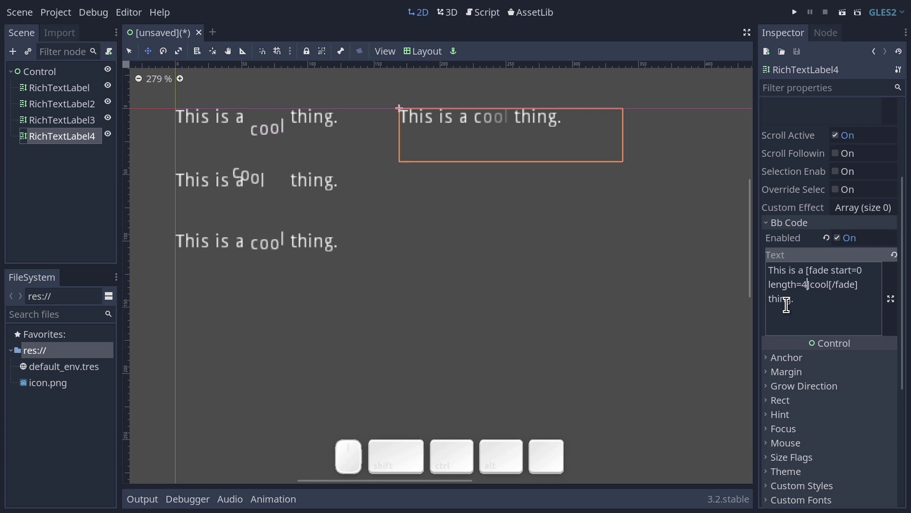
key("BackSpace")
key("2")
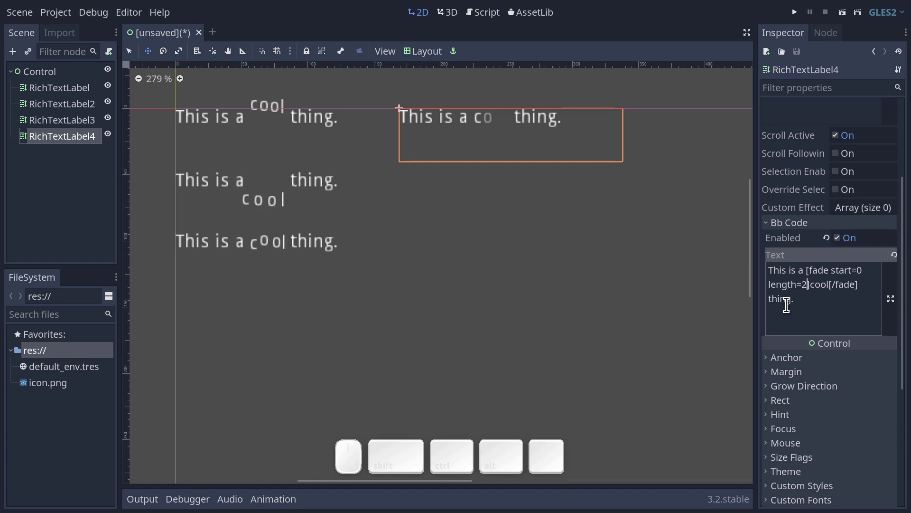
key("BackSpace")
key("4")
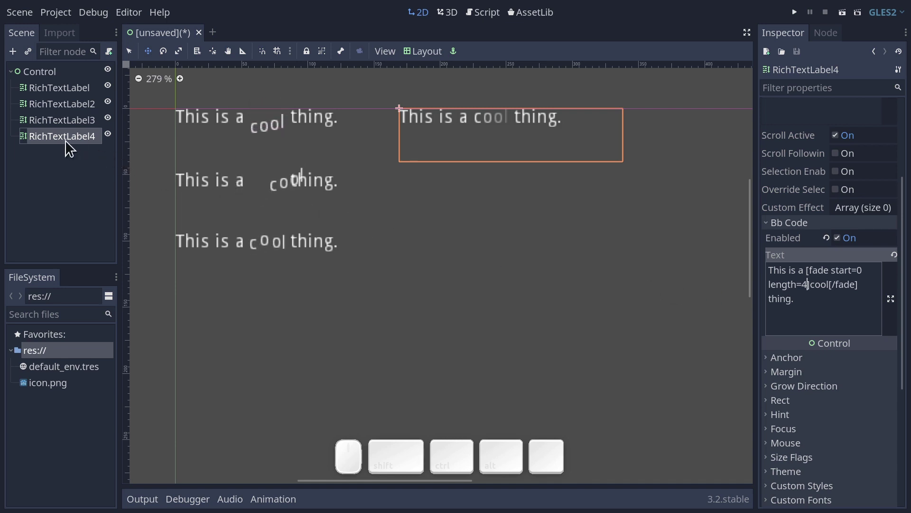
Duplicate RichTextLabel4 as RichTextLabel5 and place it below the fade label
left_click(64, 141)
key("ctrl+d")
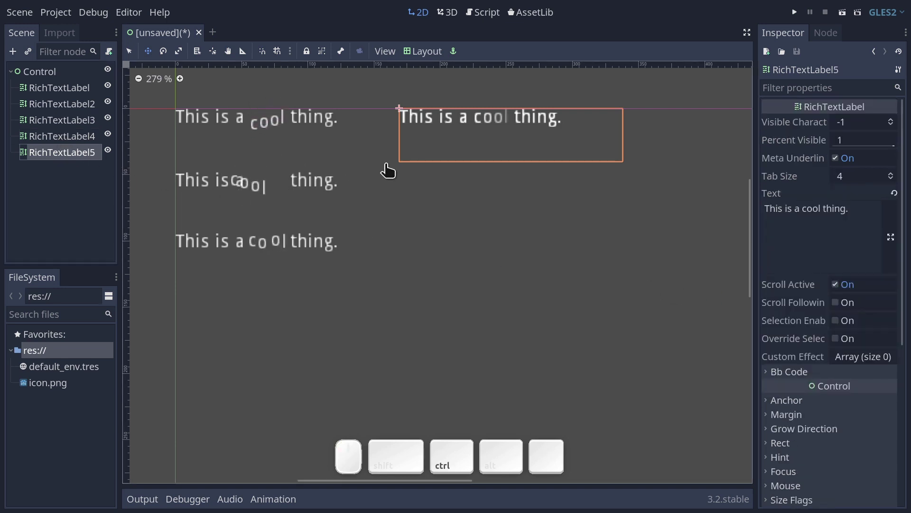
left_click_drag(465, 127, 464, 179)
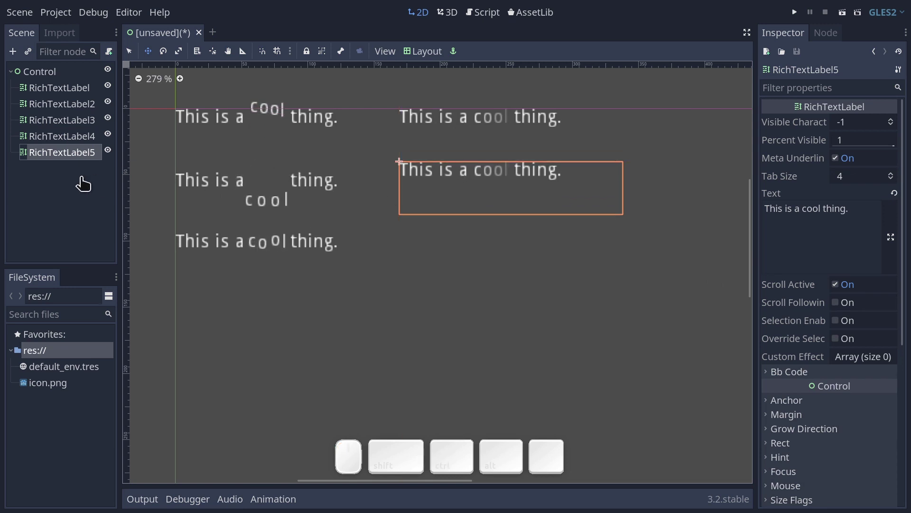
scroll("down", 3)
scroll("down", 3)
left_click(790, 380)
Replace the copy's fade tags with [rainbow]…[/rainbow] around 'cool'
scroll("down", 3)
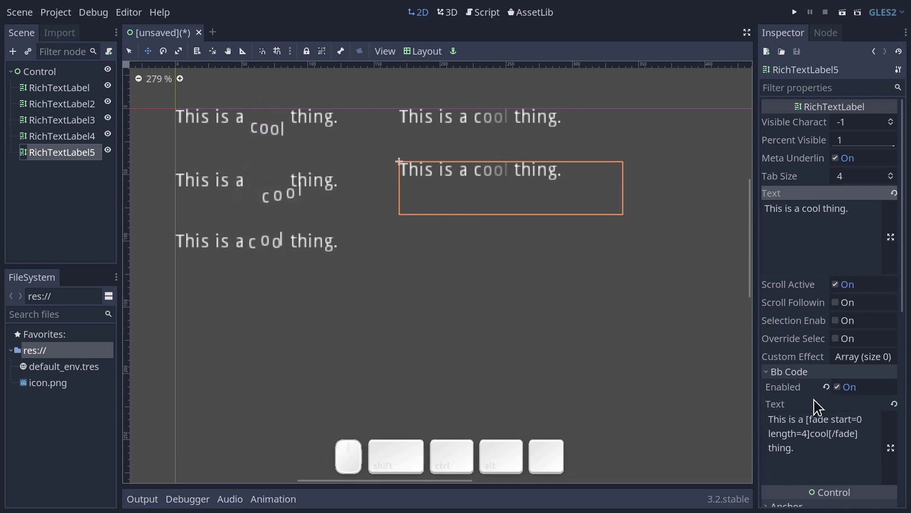
scroll("down", 3)
scroll("up", 3)
scroll("down", 3)
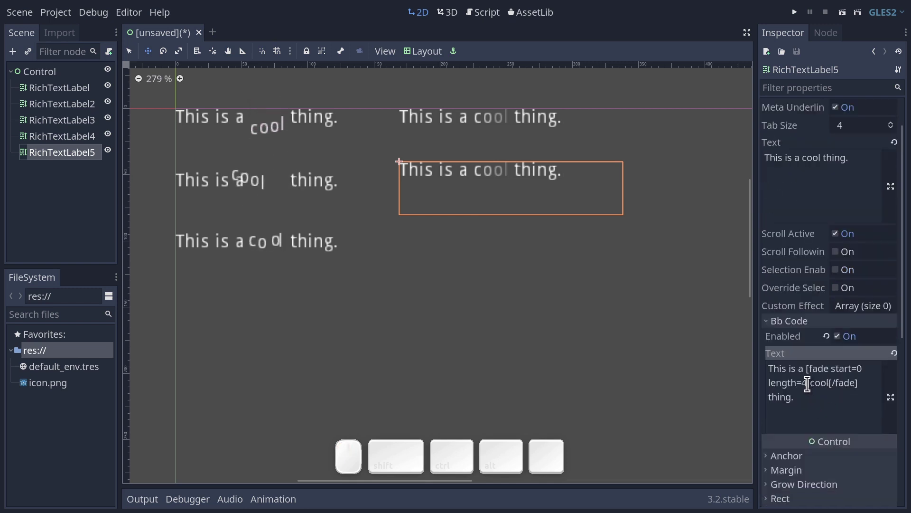
left_click_drag(807, 380, 843, 382)
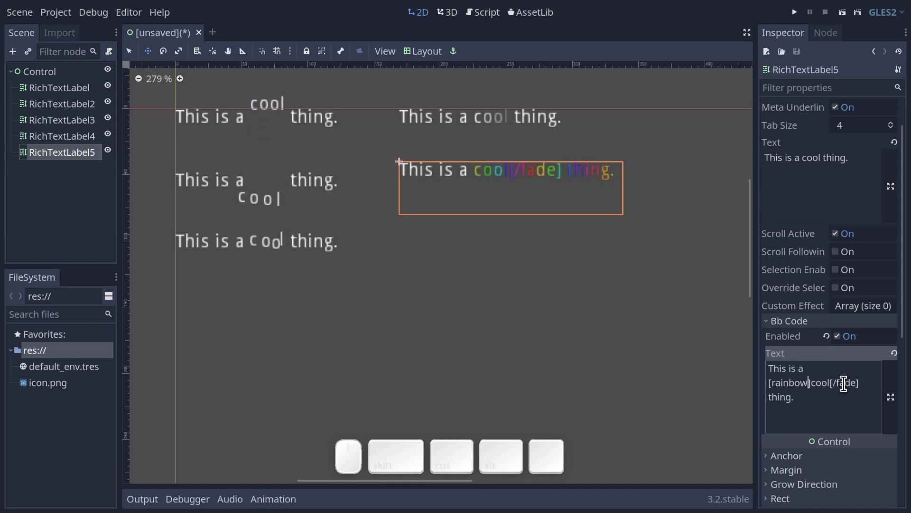
left_click(846, 383)
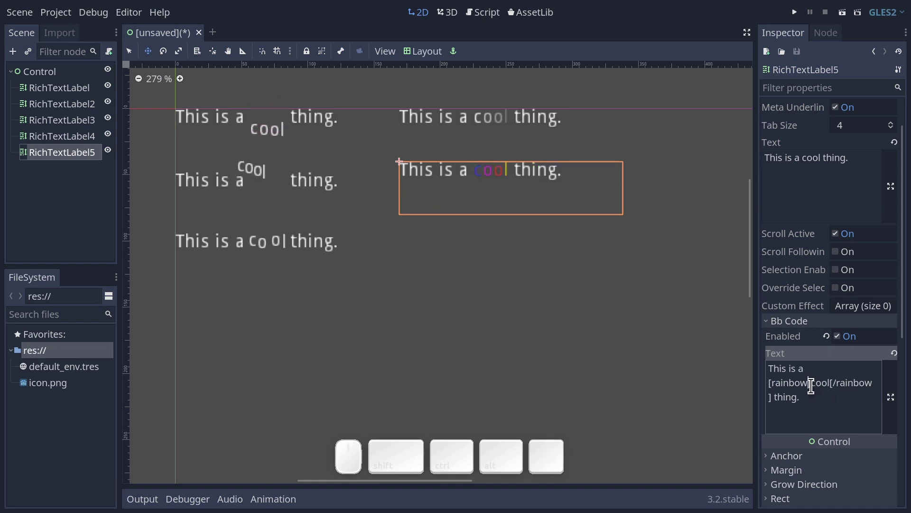
Give the rainbow tag a frequency setting, trying 4 and 10 before settling lower
left_click(810, 383)
key("Left")
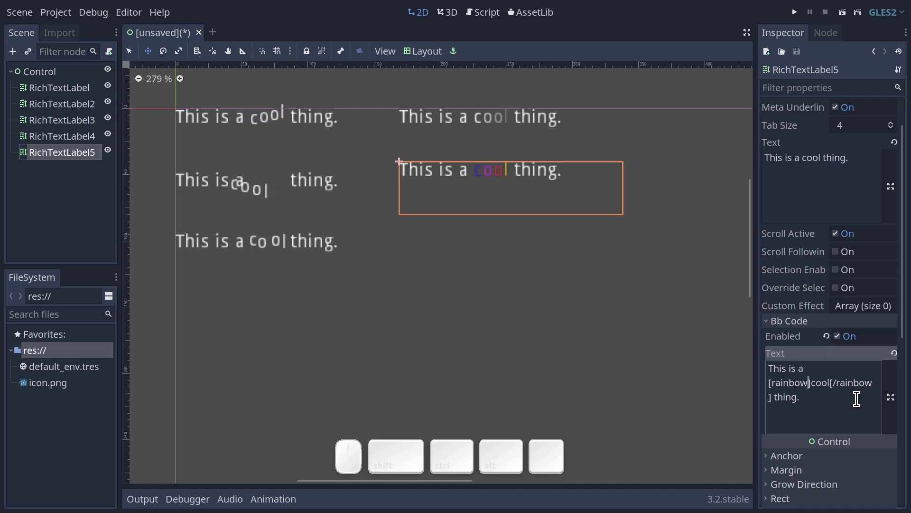
key("space")
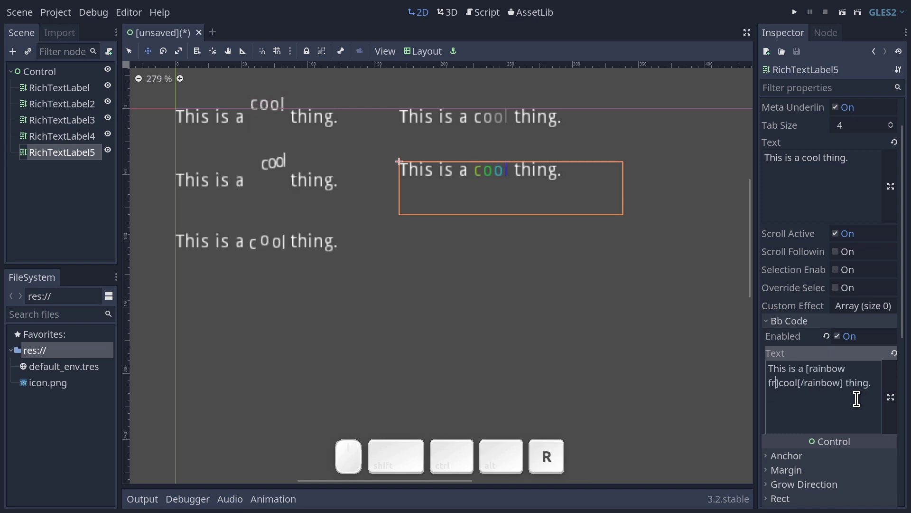
key("=")
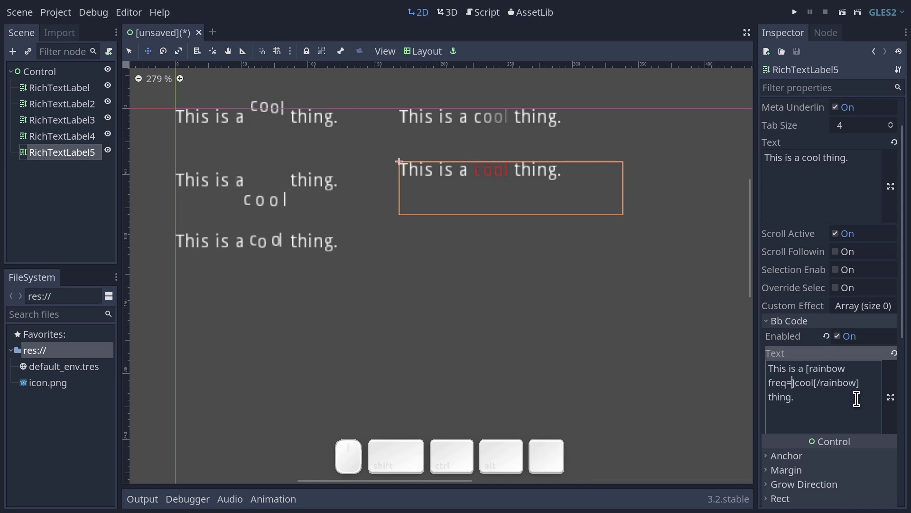
key("4")
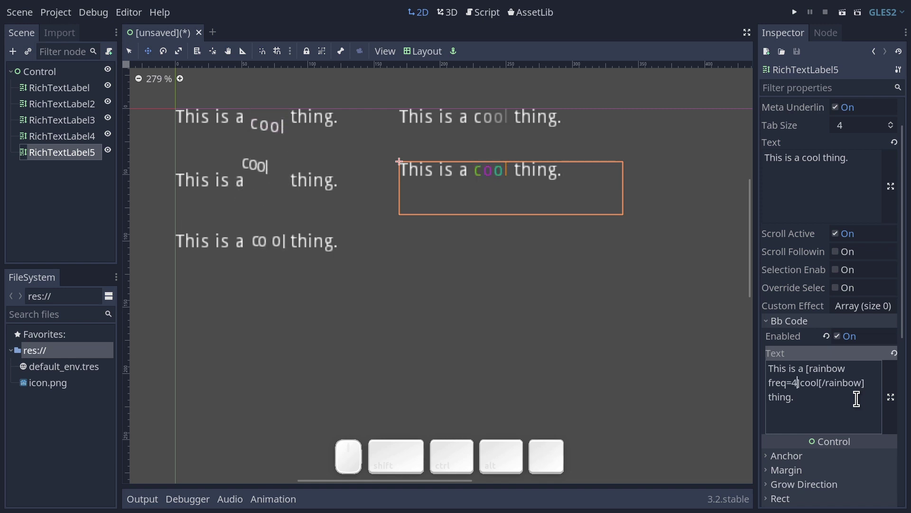
key("0")
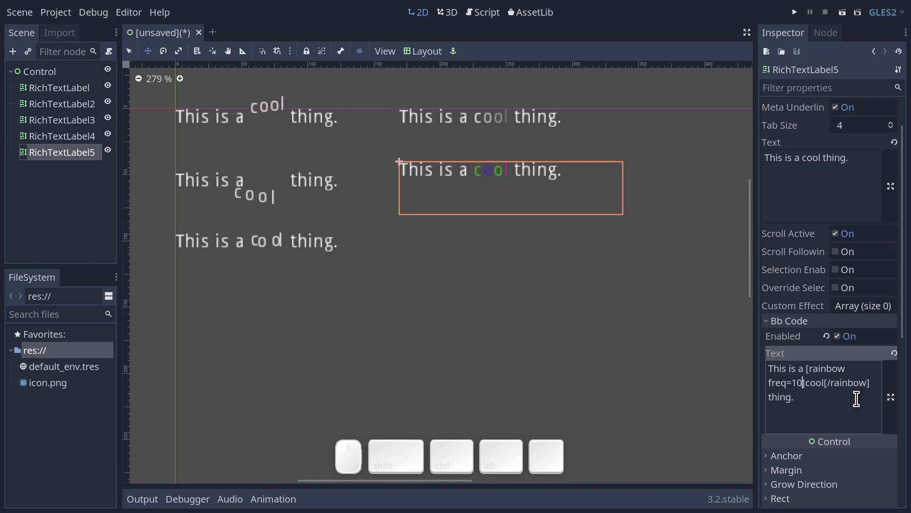
key("BackSpace")
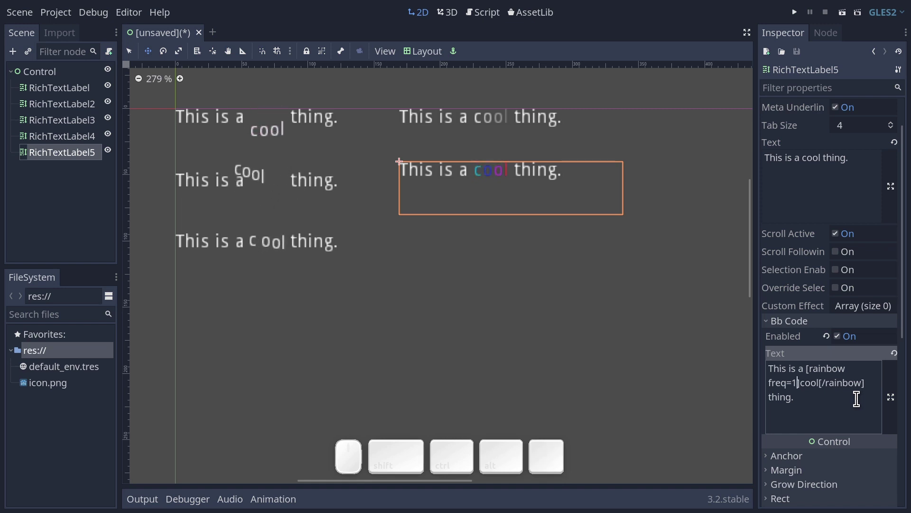
Add a saturation of 0.5 to the rainbow tag, after trying 0 and 1
key("space")
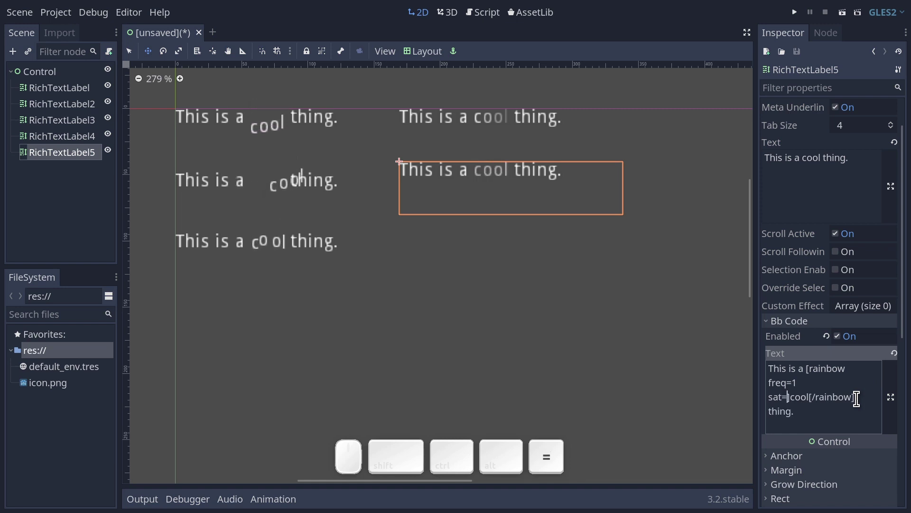
key("0")
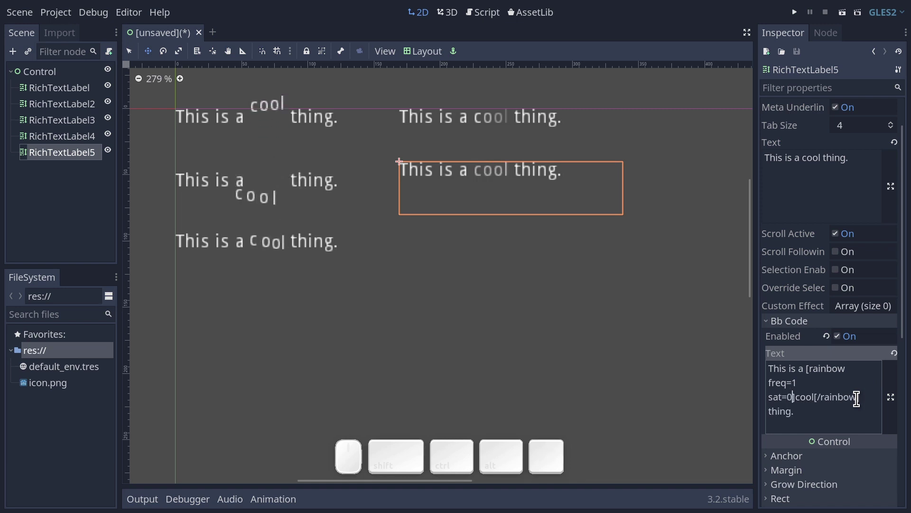
key("BackSpace")
key("1")
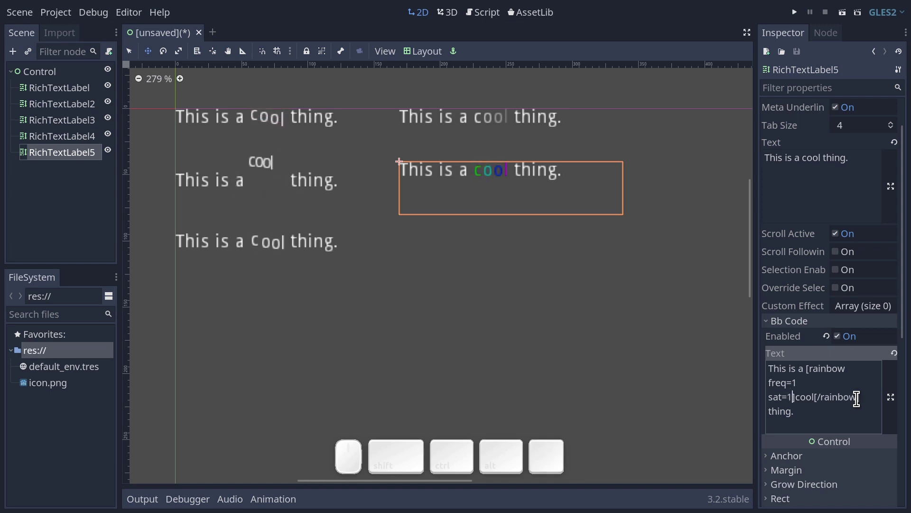
key("BackSpace")
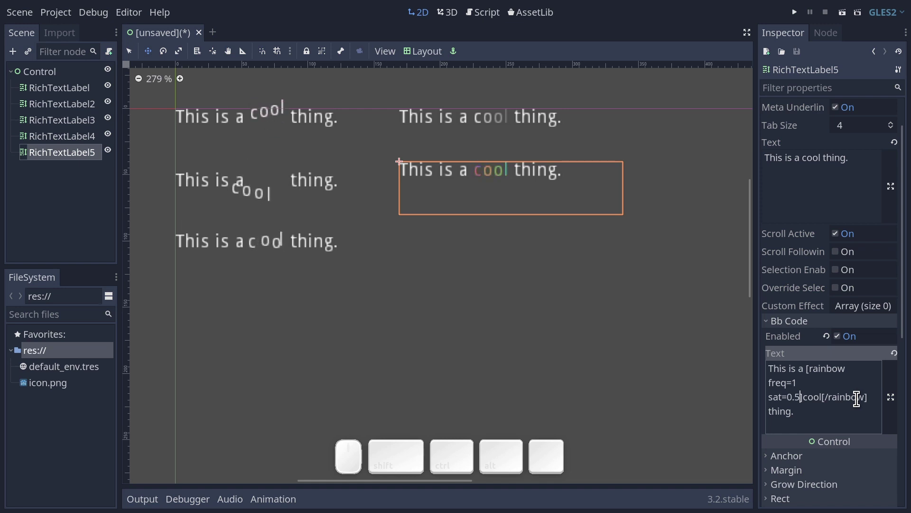
Add full brightness val=1 to the rainbow tag after trying 0, then select RichTextLabel5
key("space")
key("=")
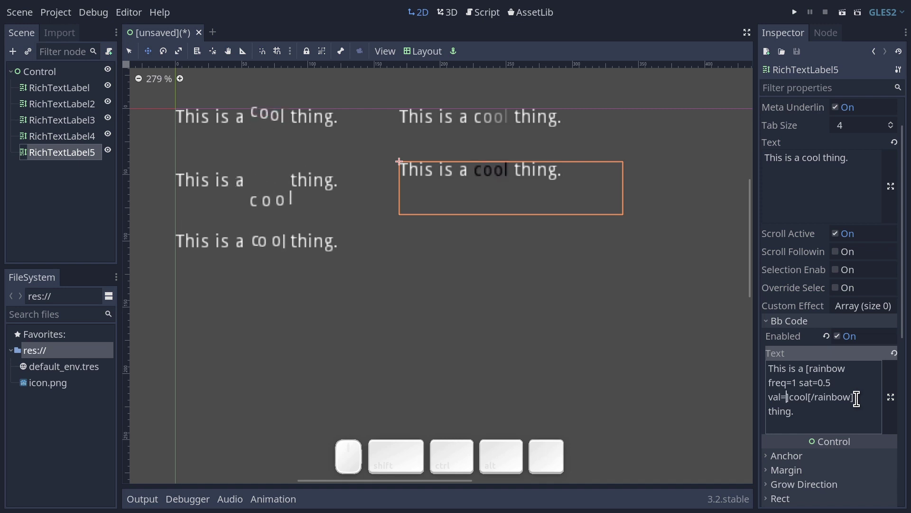
key("0")
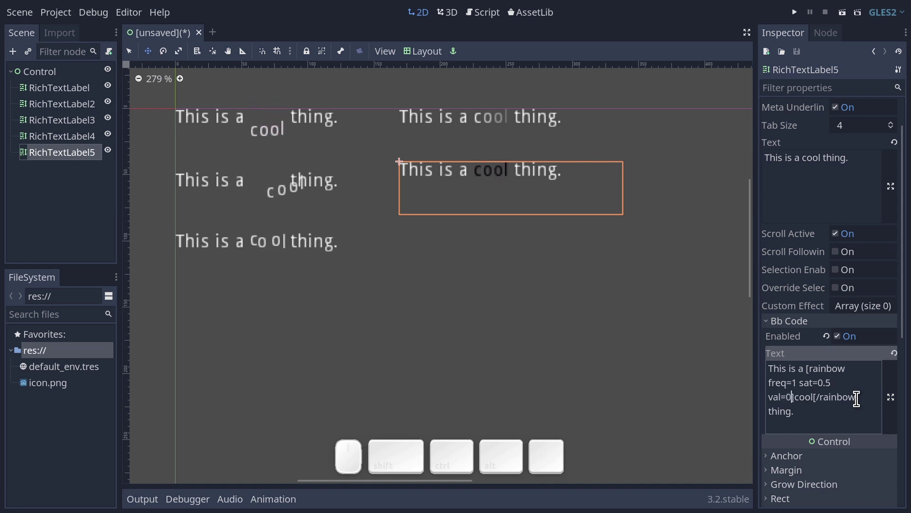
key("BackSpace")
key("1")
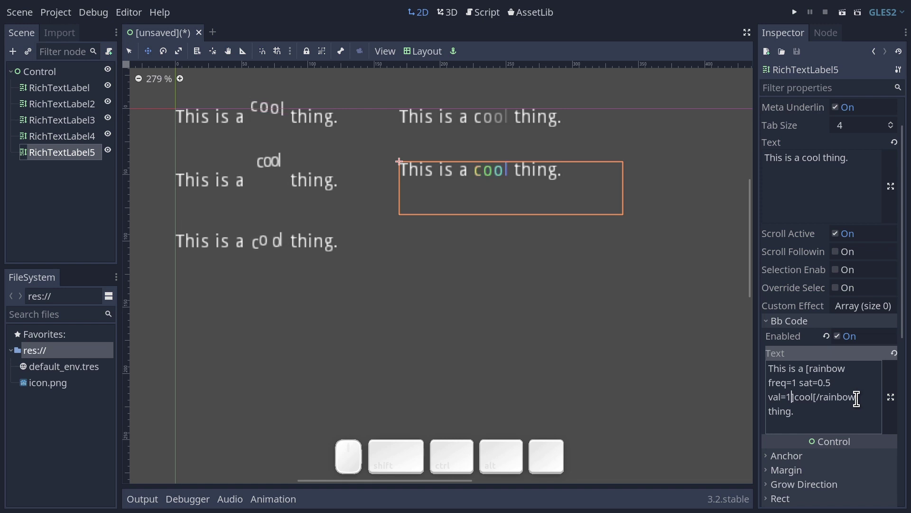
key("BackSpace")
key("0")
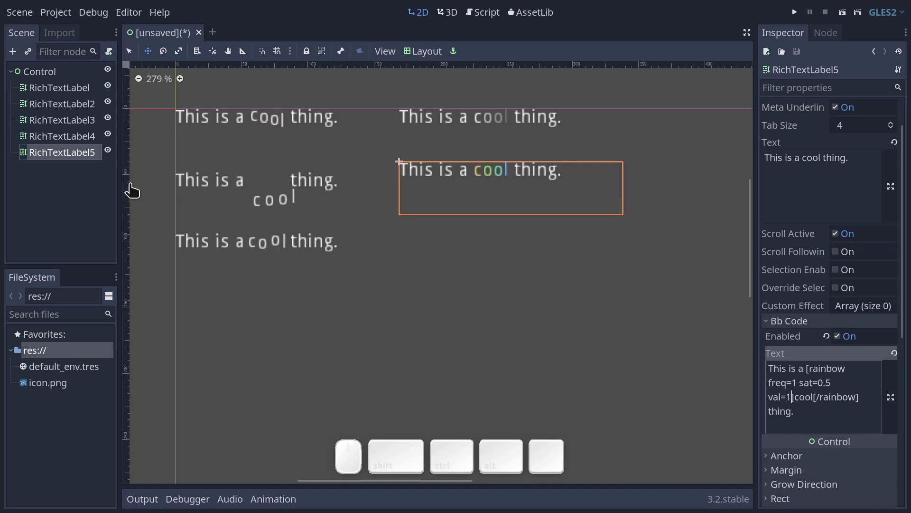
left_click(64, 153)
Duplicate RichTextLabel5 as RichTextLabel6 and prepend a [wave] tag to its whole sentence
key("ctrl+d")
left_click(782, 375)
scroll("down", 3)
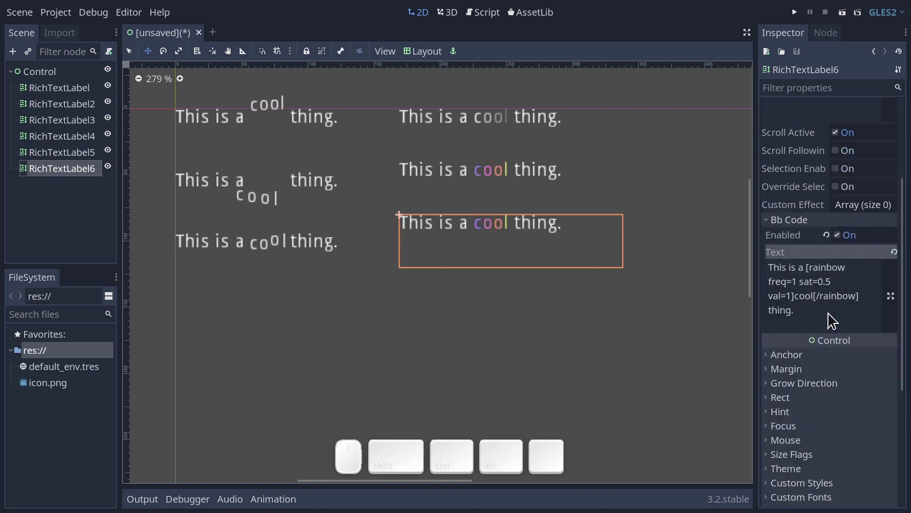
left_click(807, 266)
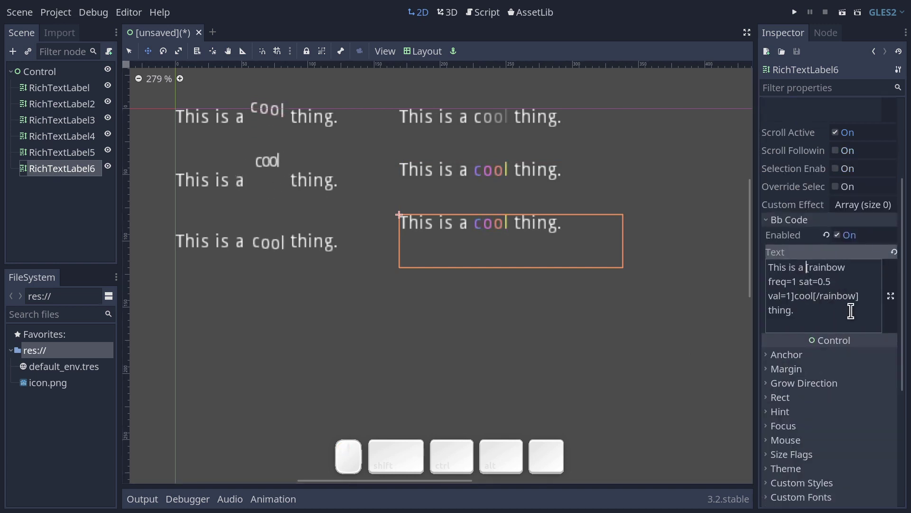
left_click(771, 267)
key("[")
key("]")
key("BackSpace")
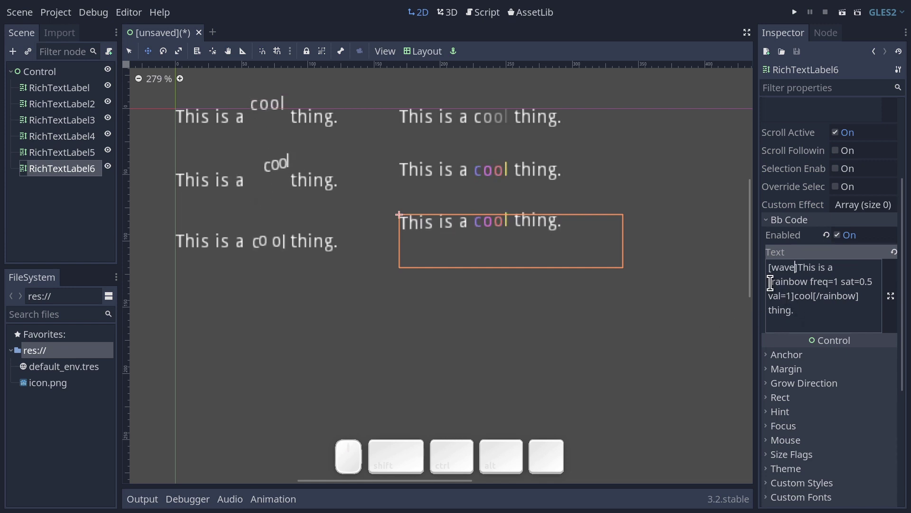
Insert an opening [tornado] tag just before the rainbow tag on 'cool'
left_click(771, 280)
key("Left")
key("[")
key("]")
key("Left")
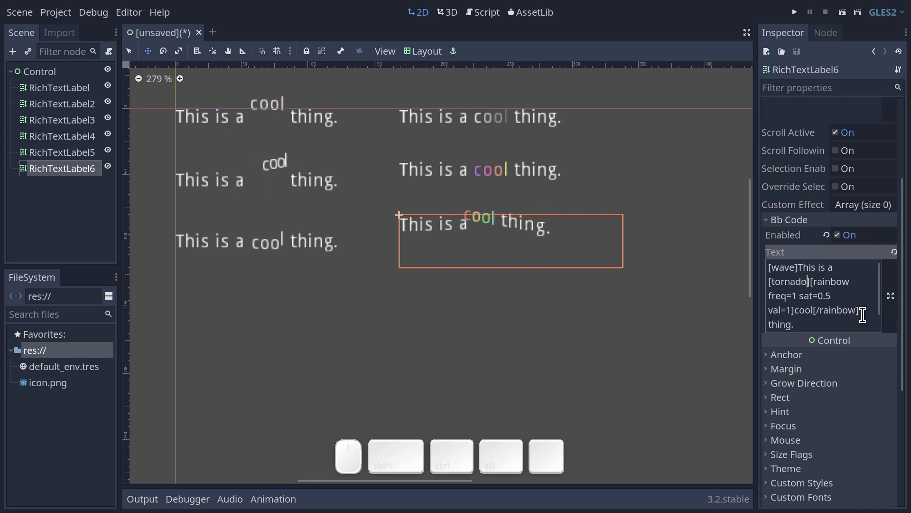
Close the tornado with [/tornado] after the closing rainbow tag so 'cool' spins and shifts colour
left_click(865, 307)
key("[")
key("]")
key("Left")
key("/")
key("t")
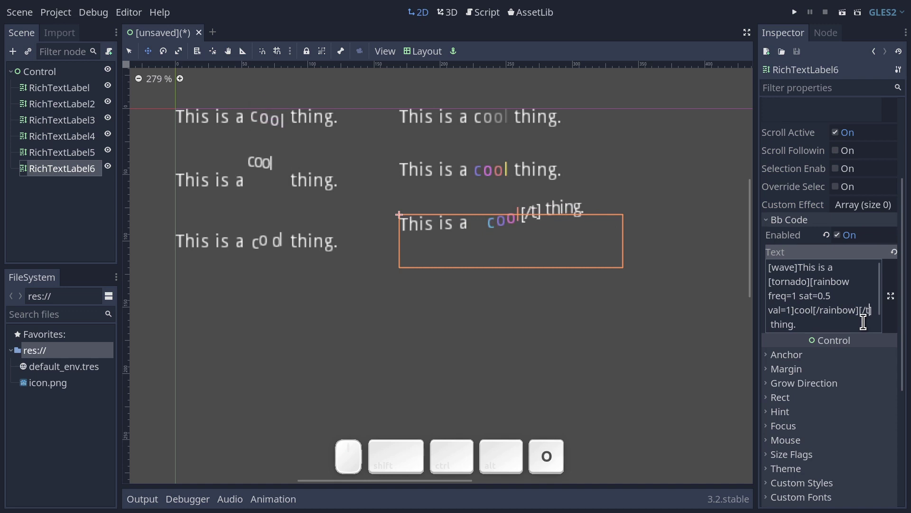
key("BackSpace")
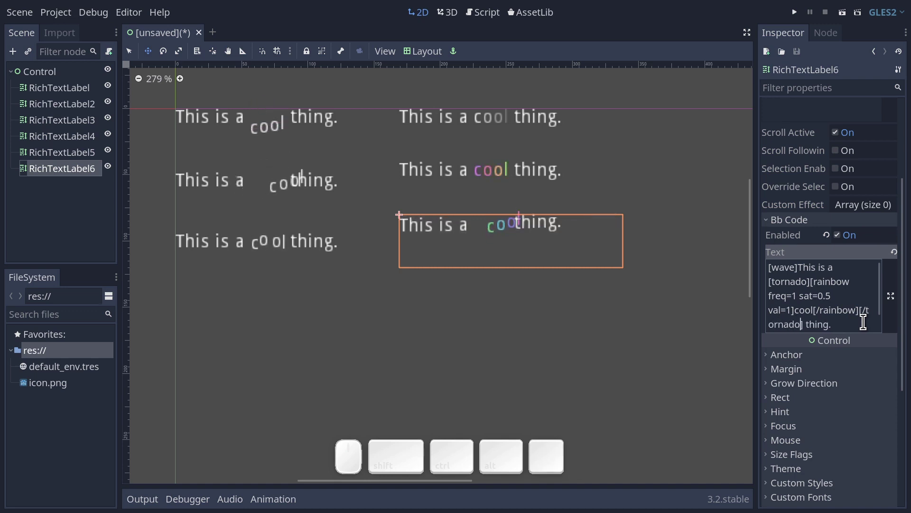